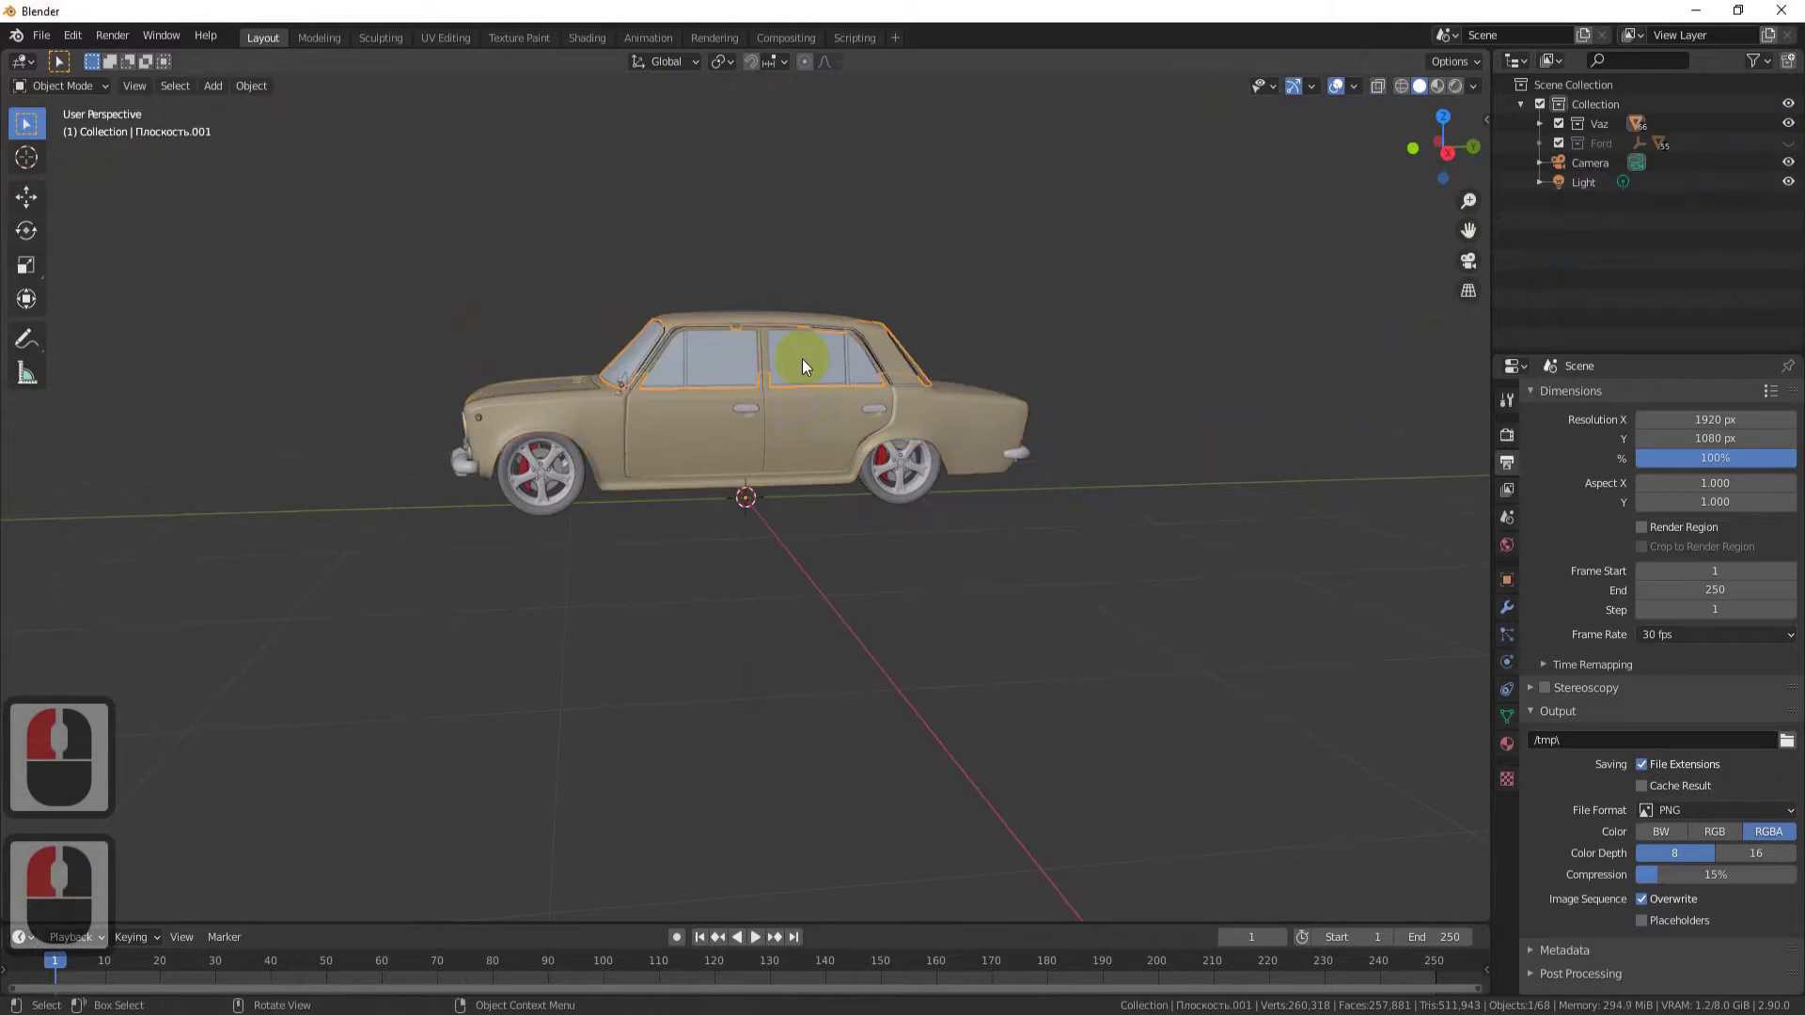
# Step: Enter Edit Mode on the Vaz body mesh in face select and pick the rear fender section
pyautogui.press('g')
pyautogui.rightClick(979, 252)
pyautogui.click(798, 442)
pyautogui.middleClick(800, 445)
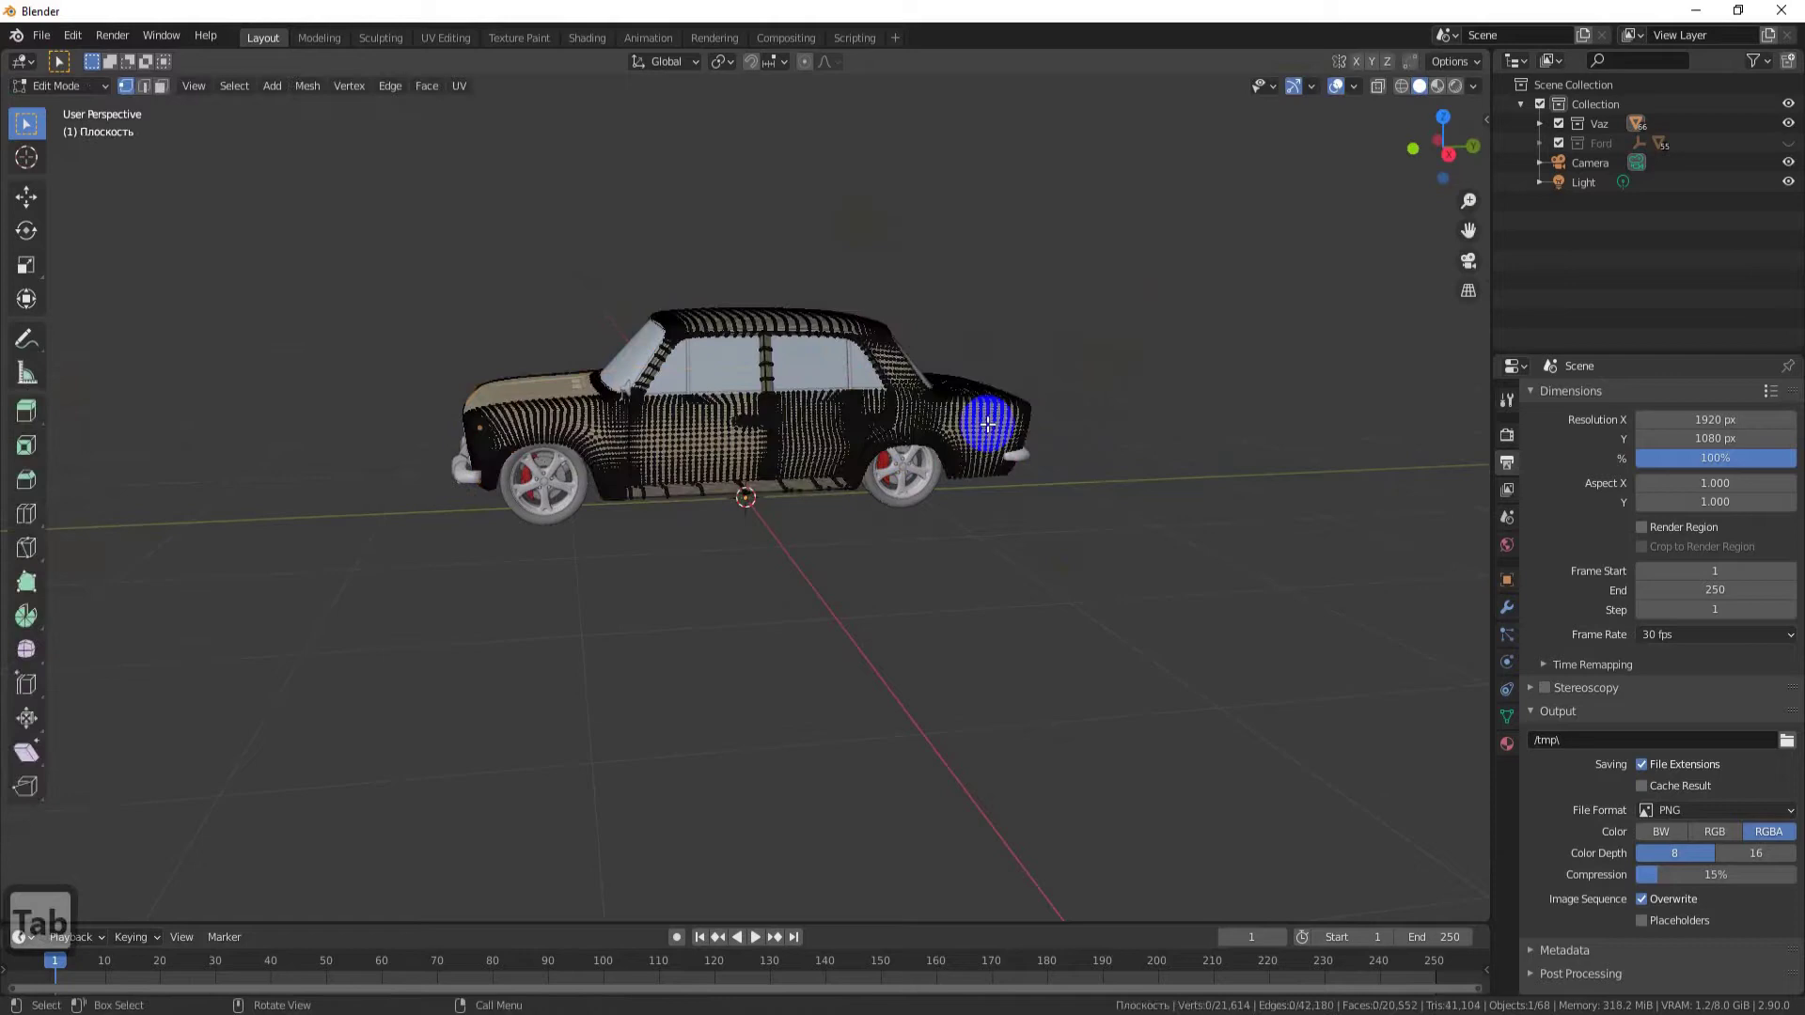
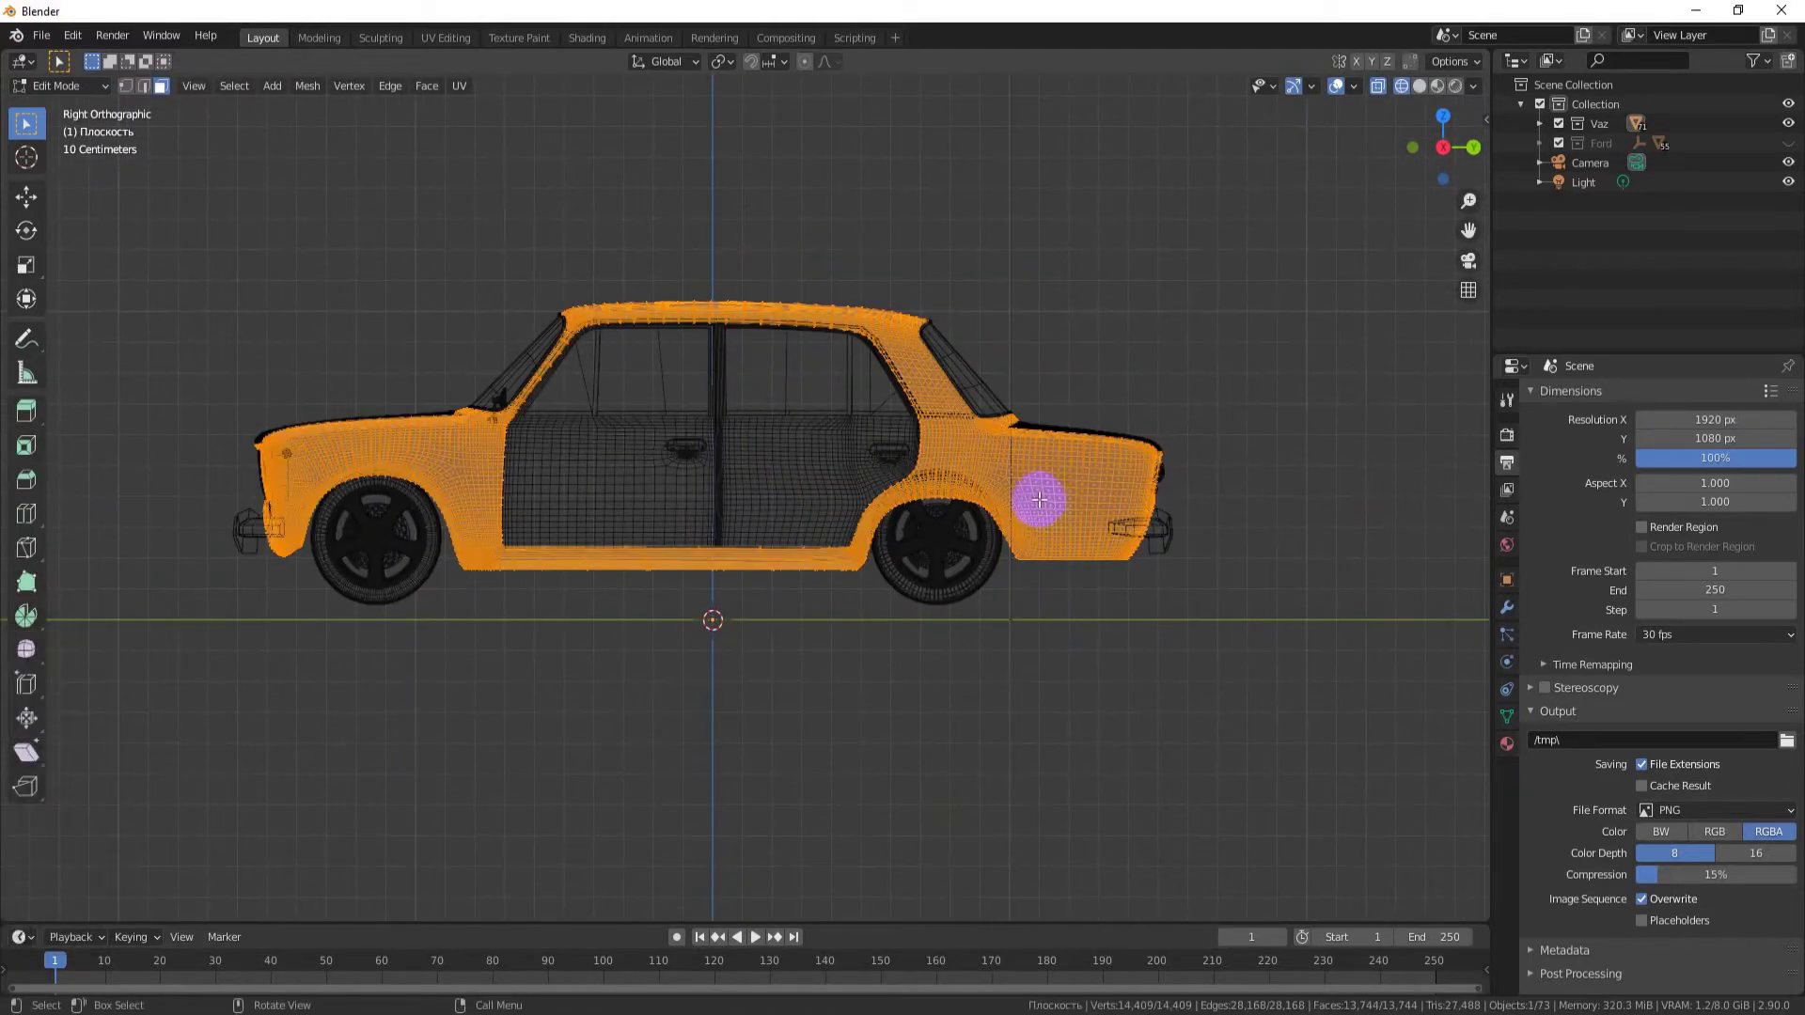
pyautogui.click(1249, 622)
pyautogui.click(1230, 562)
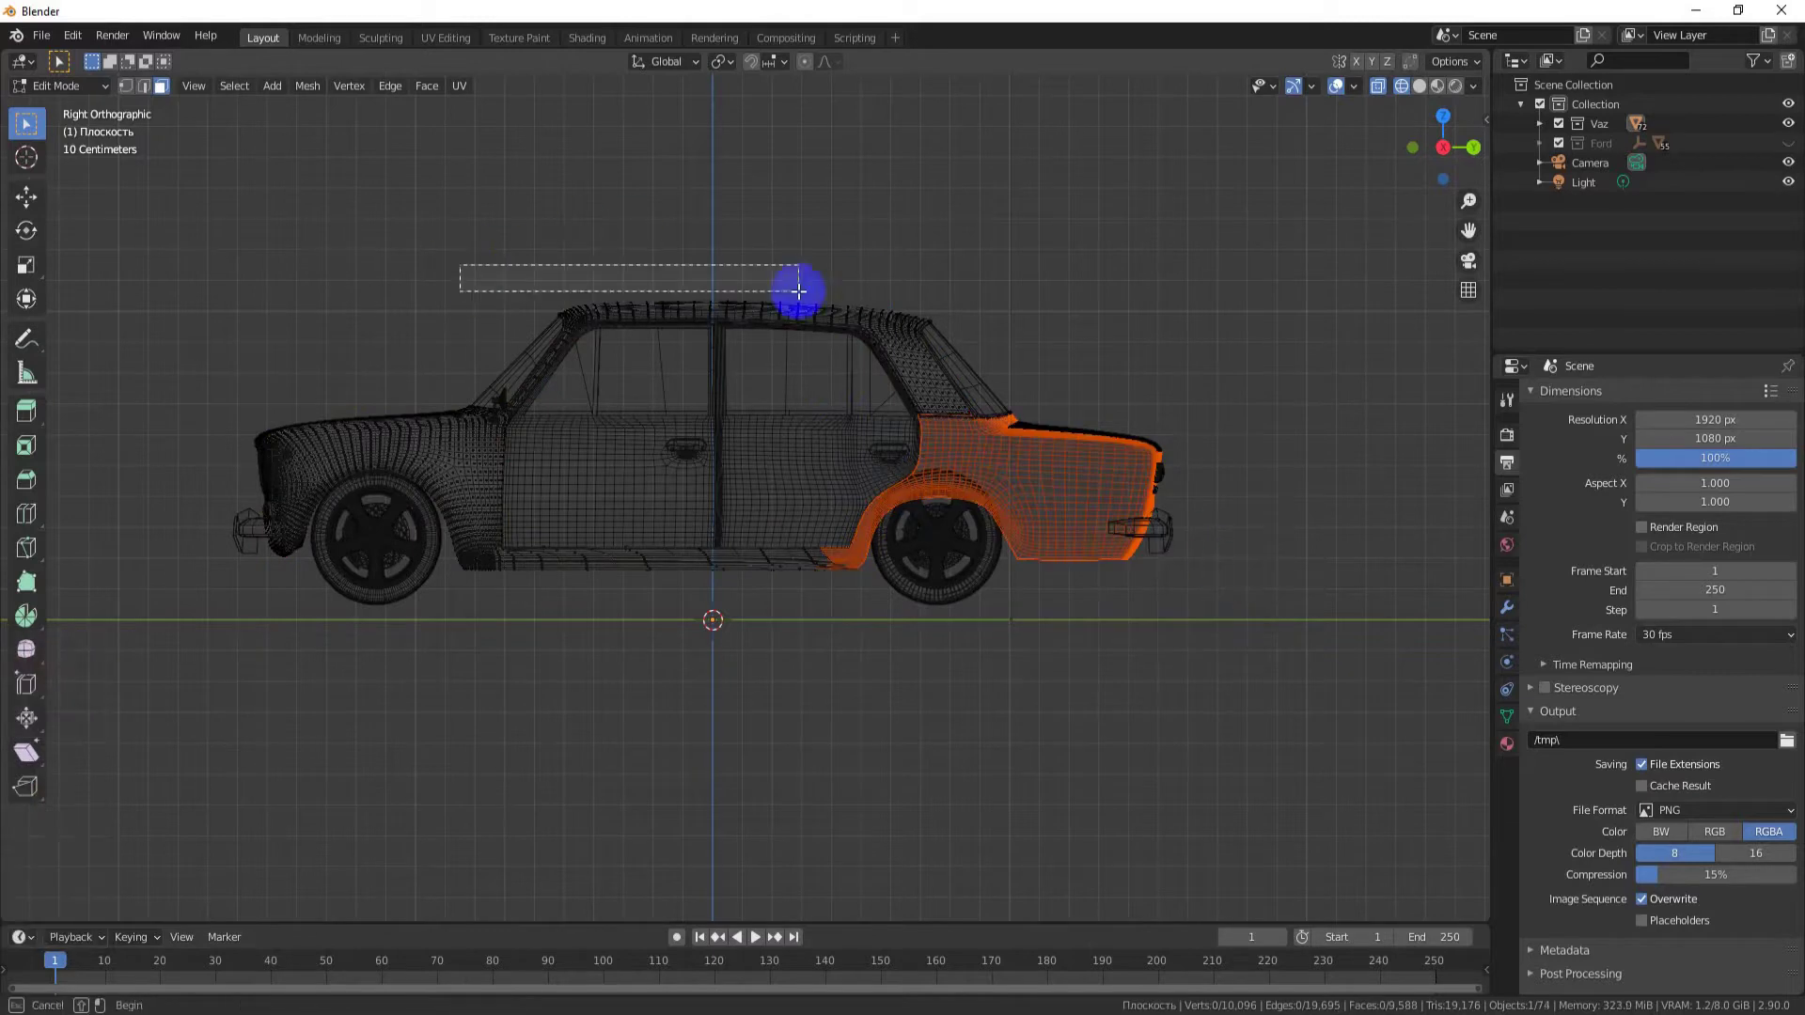
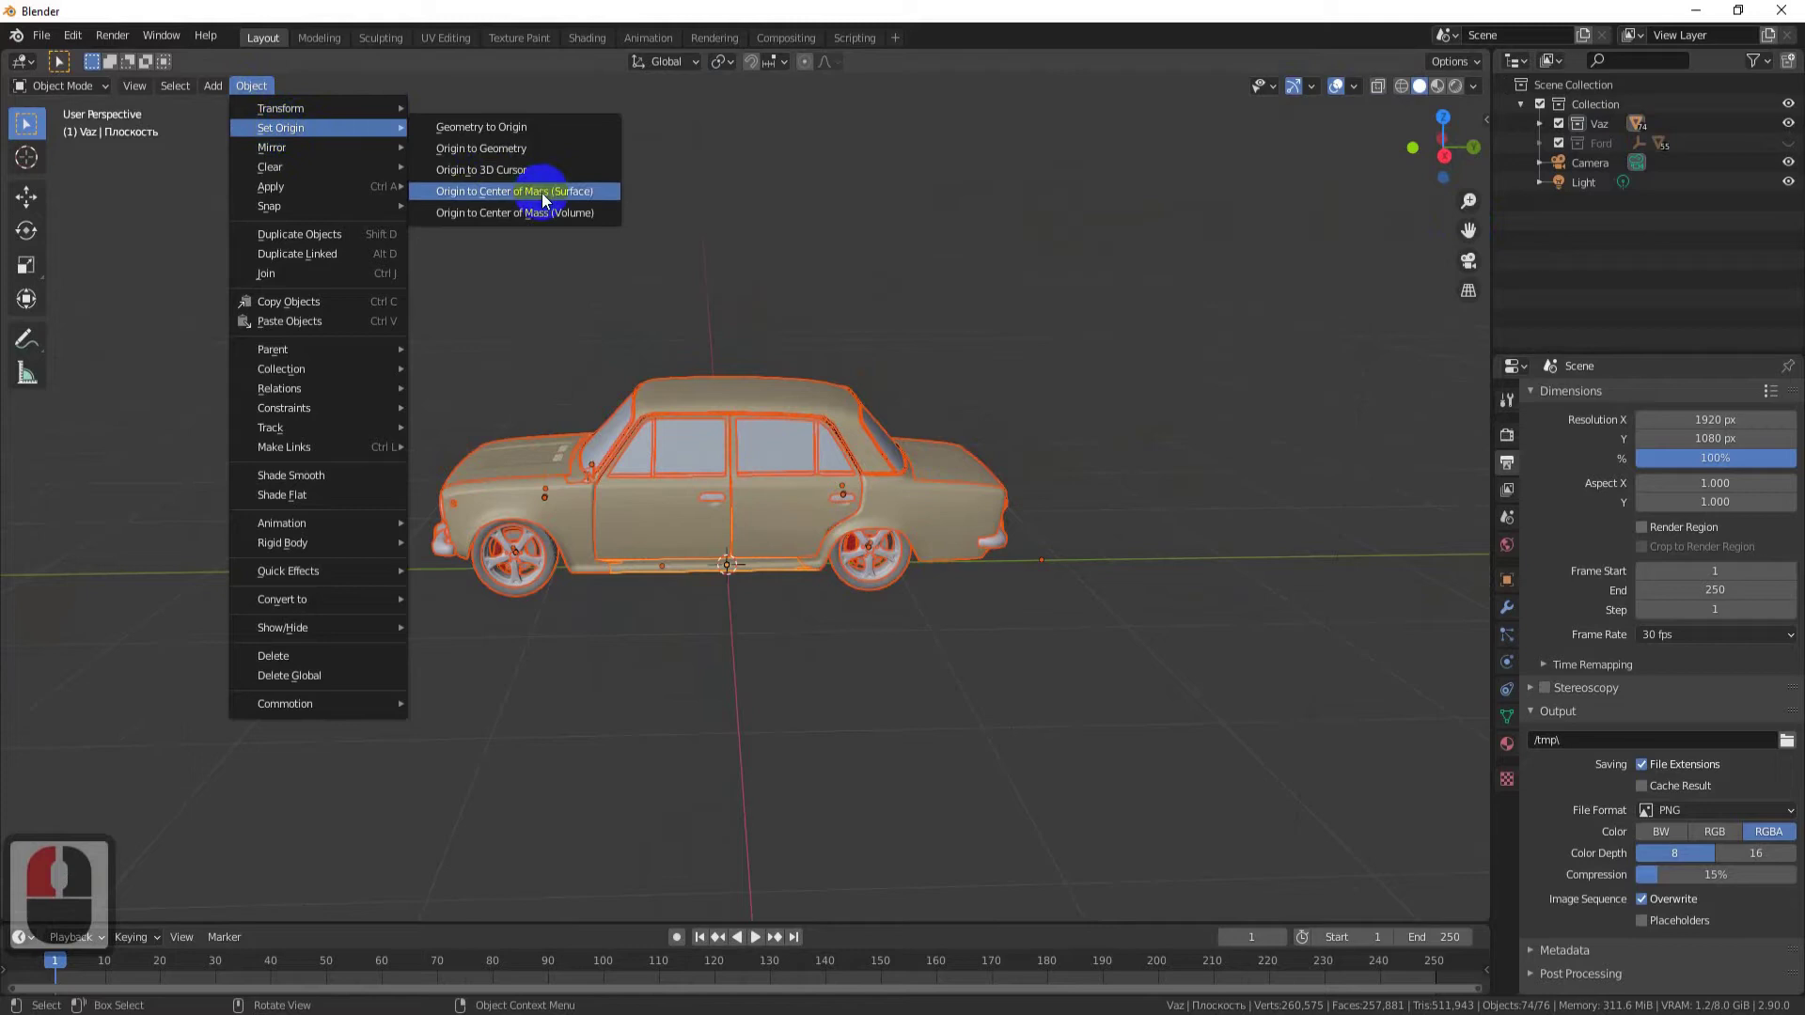
# Step: Set every separated part's origin to its centre of mass (surface)
pyautogui.click(546, 197)
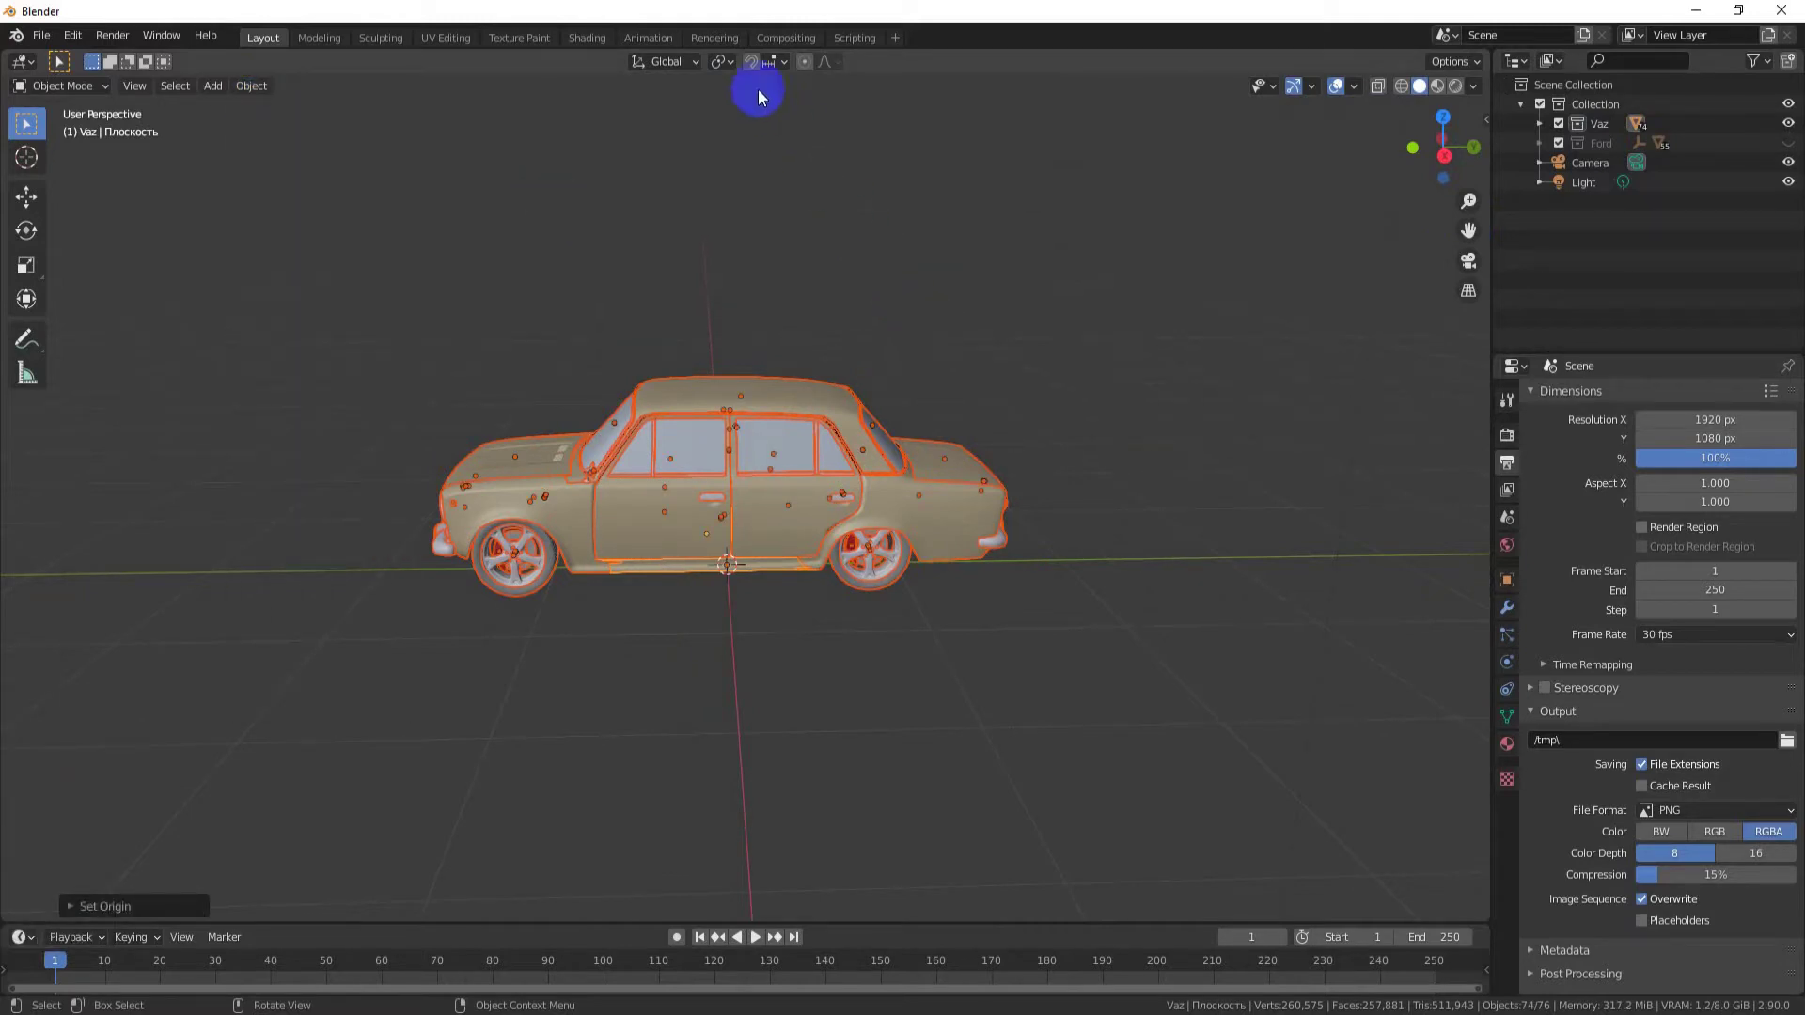
pyautogui.click(733, 56)
pyautogui.click(764, 131)
pyautogui.middleClick(956, 322)
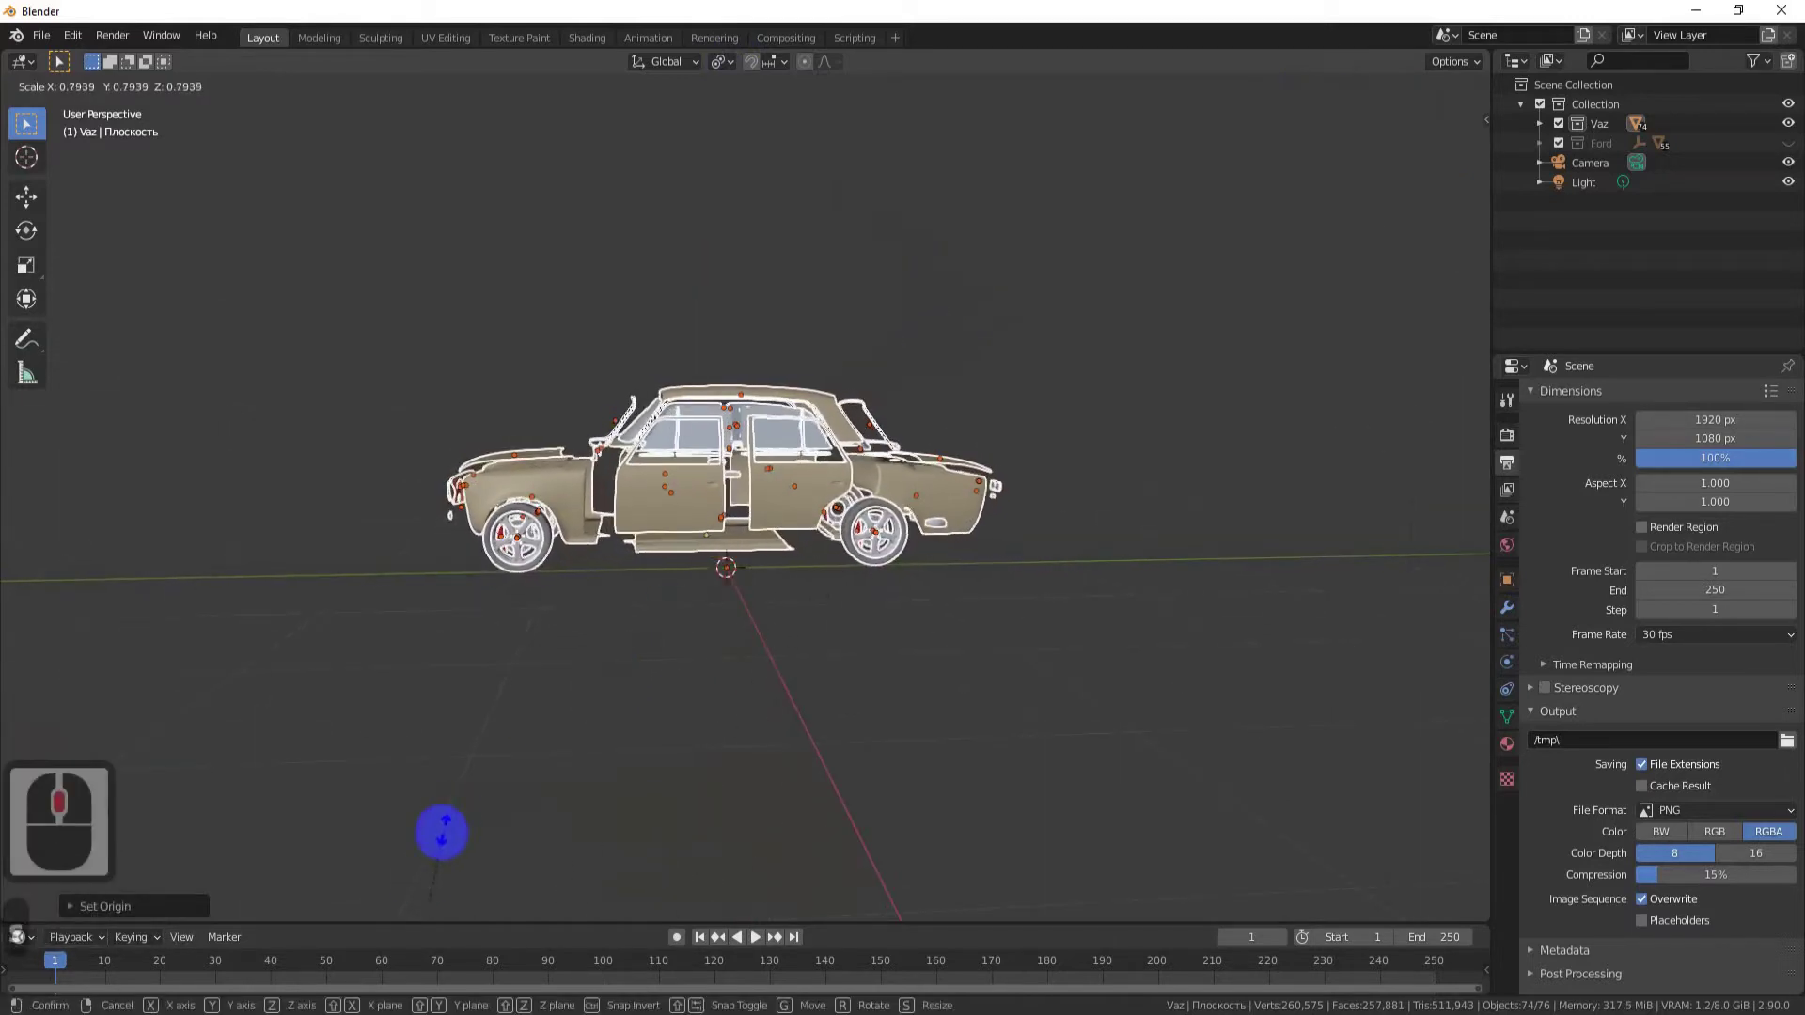
# Step: Test-scale and rotate the parts about their origins, undo, and key their locations
pyautogui.click(281, 382)
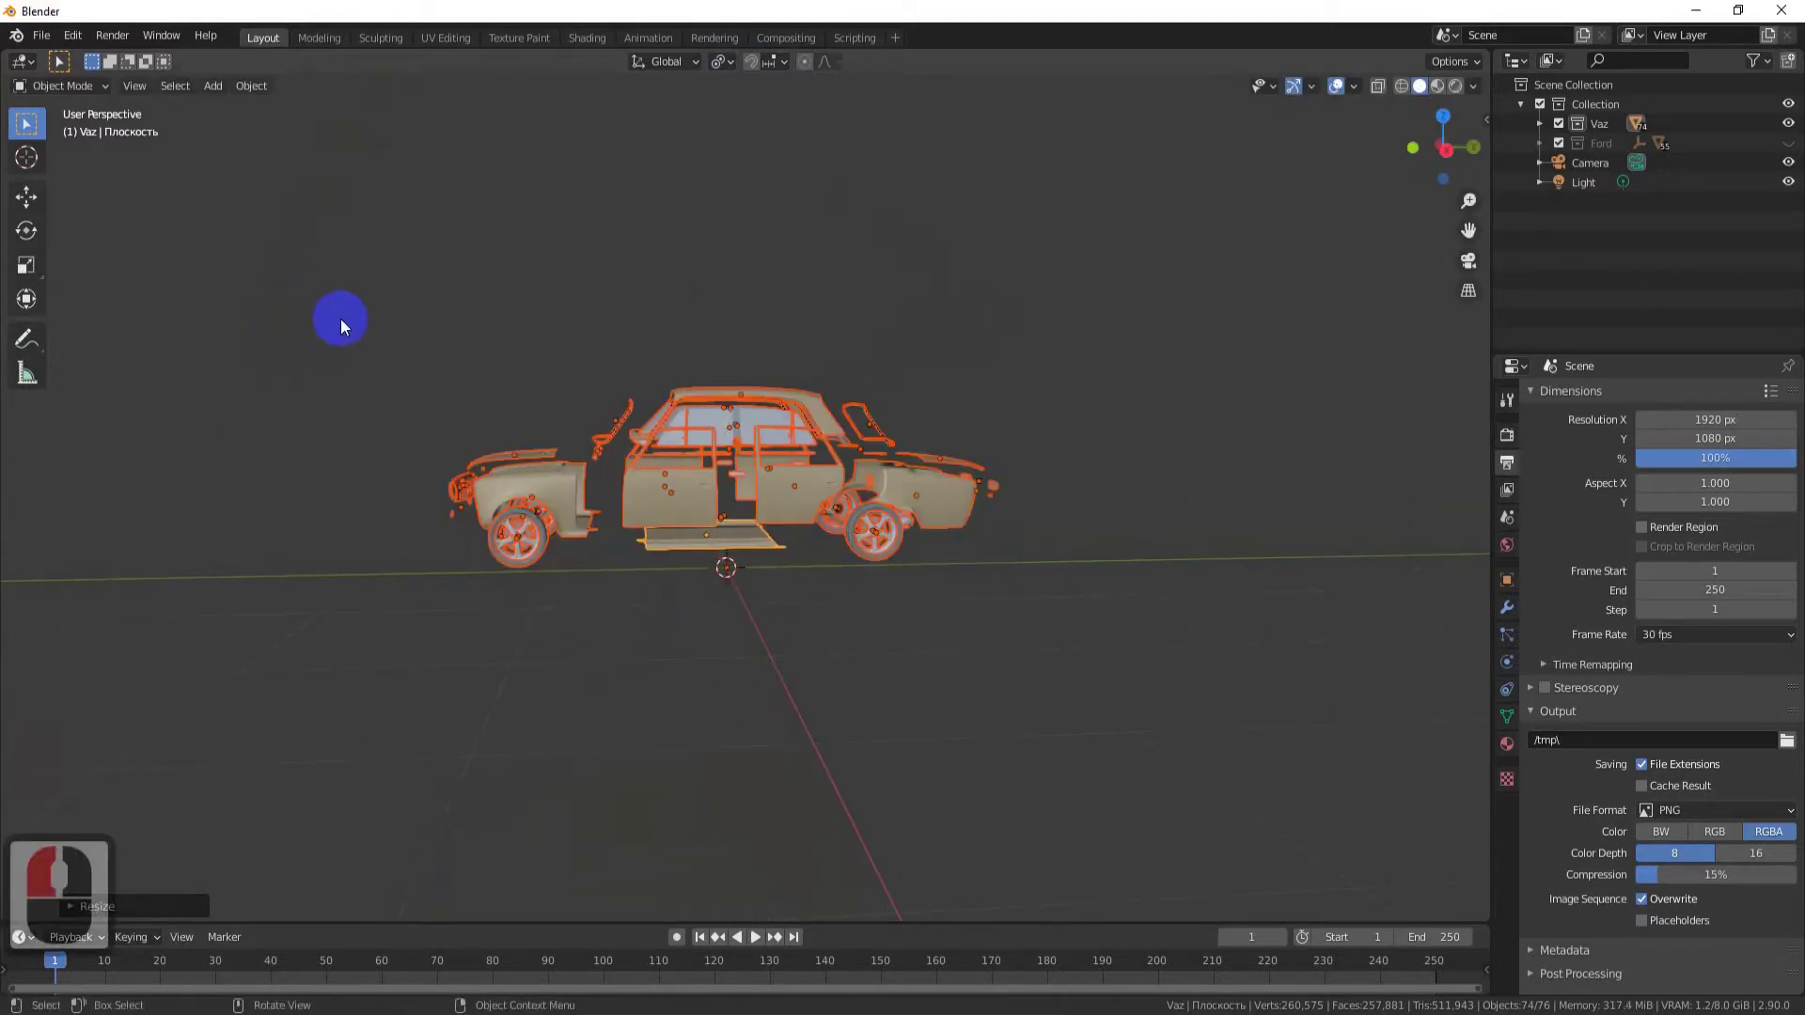
pyautogui.press('ctrl+z')
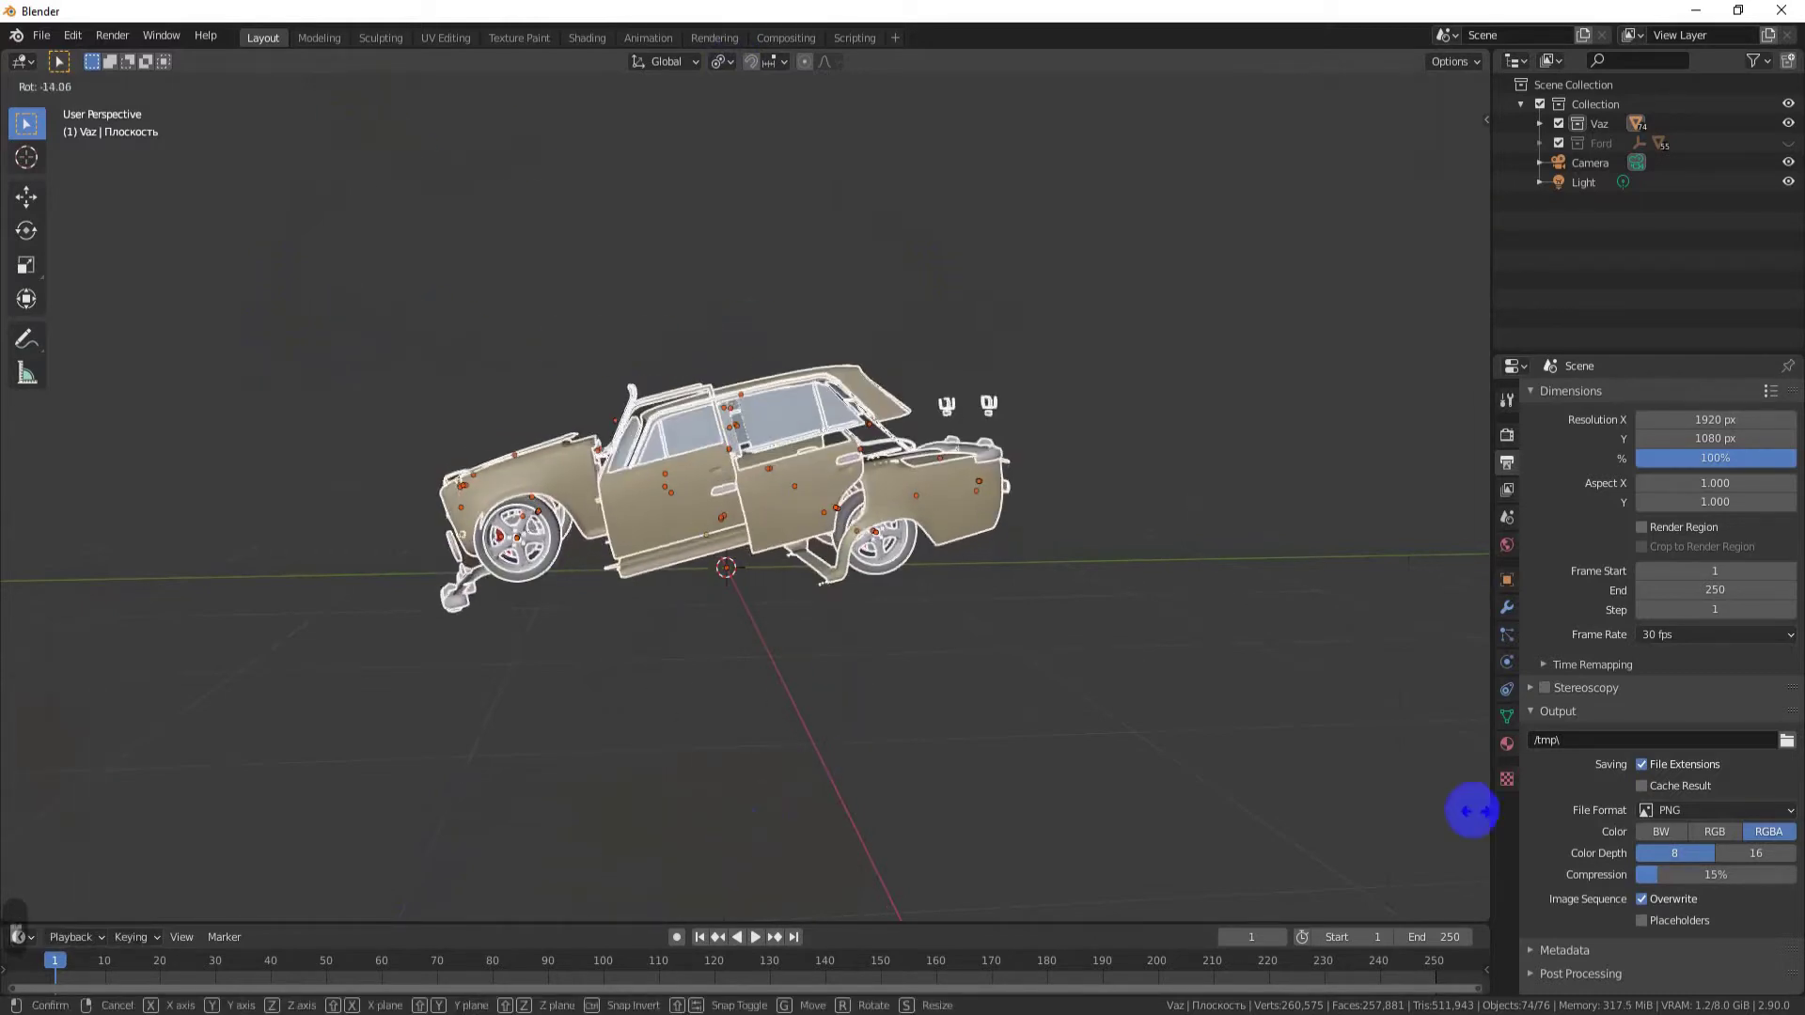
pyautogui.rightClick(1287, 636)
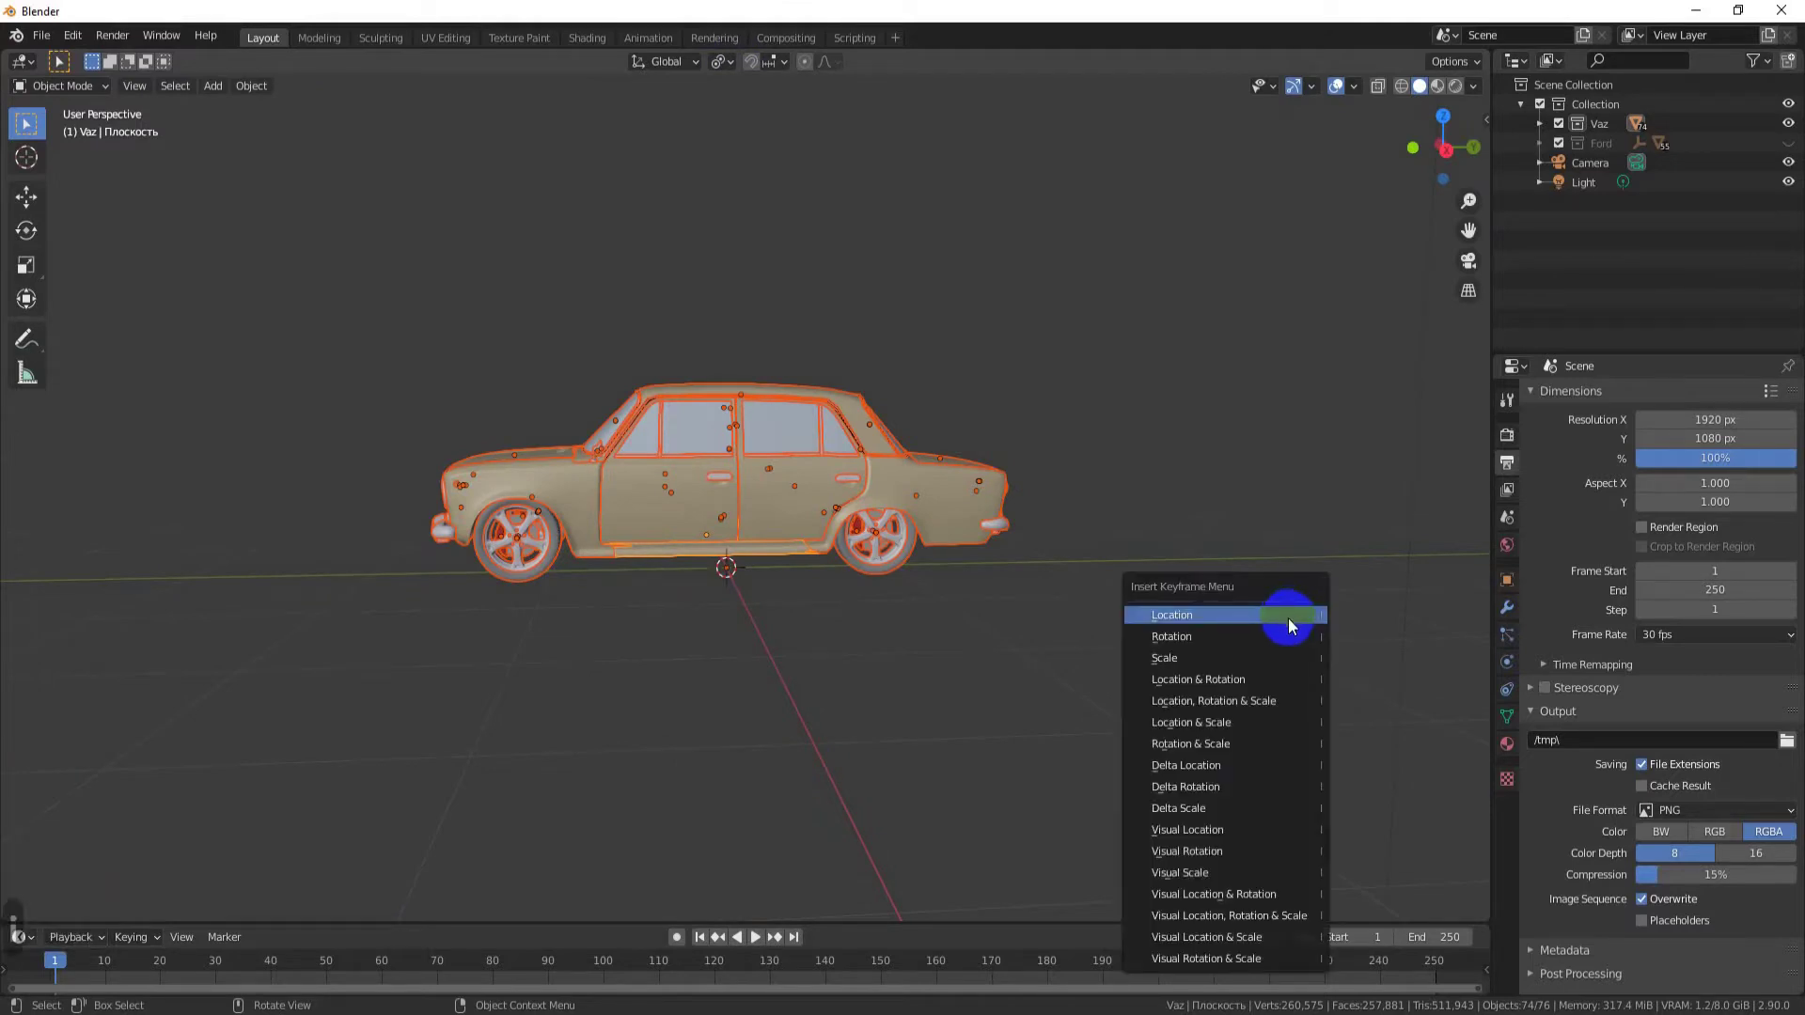
pyautogui.click(1284, 659)
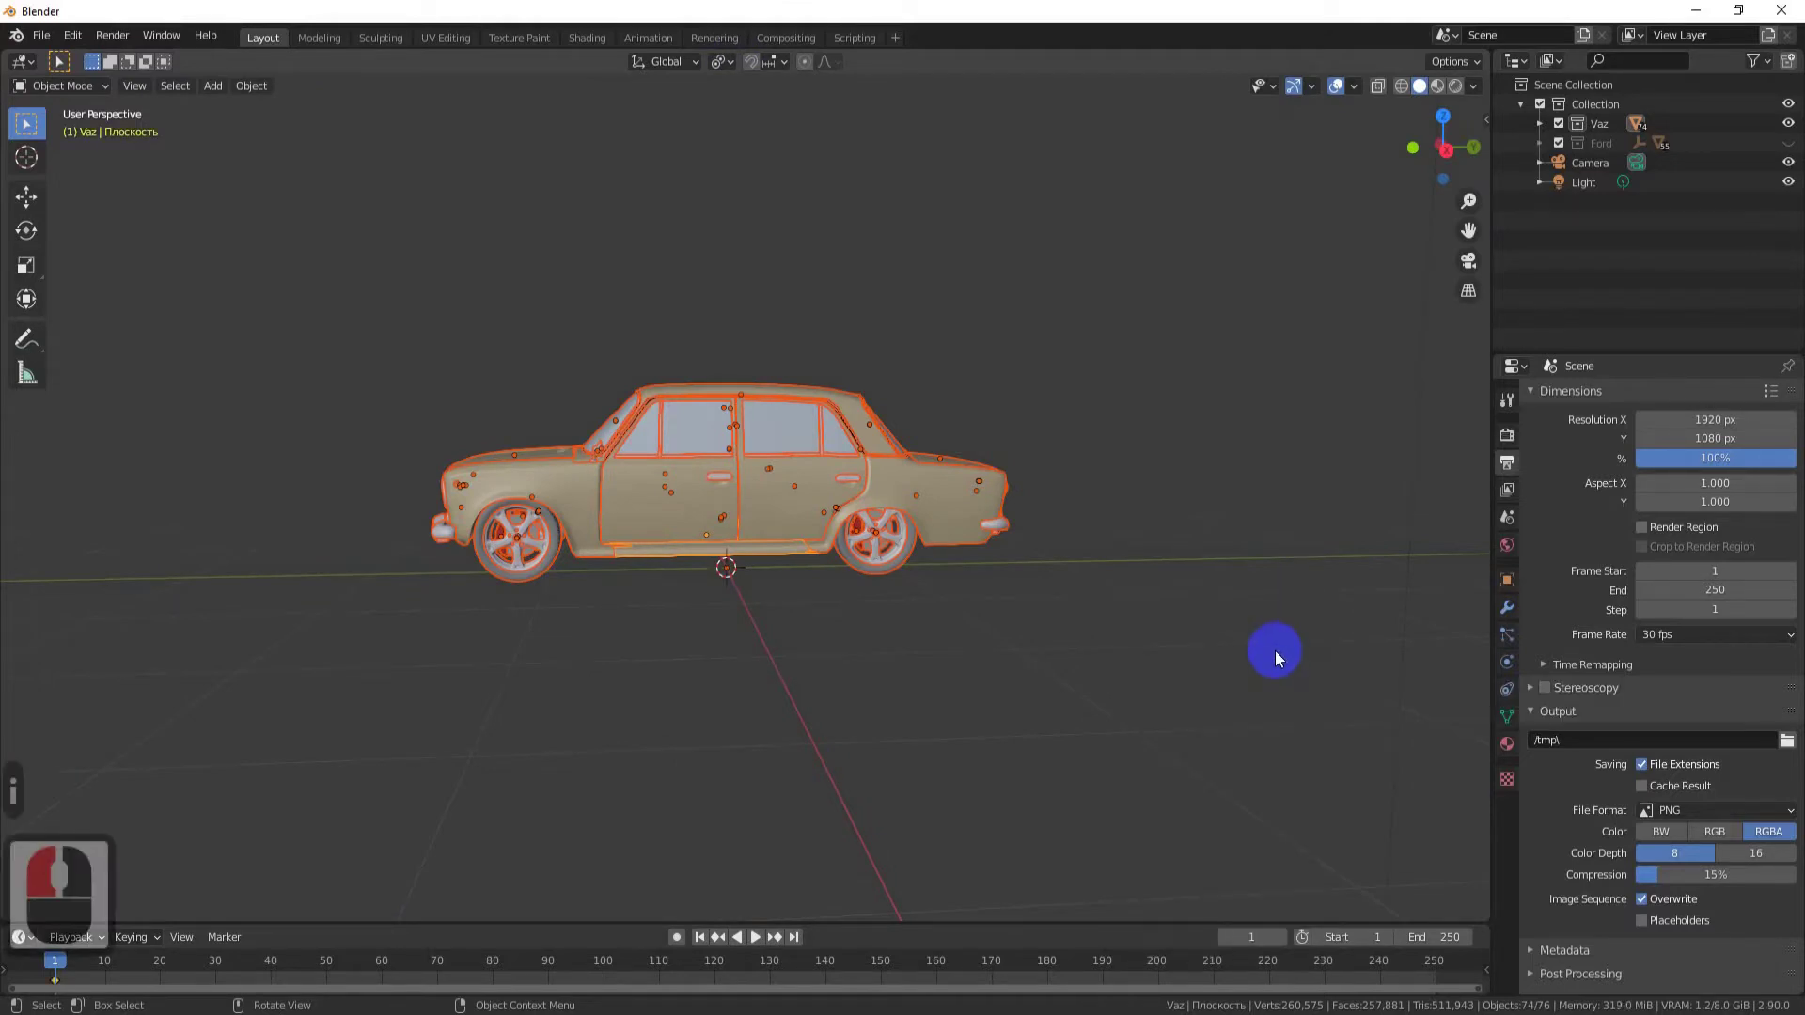
# Step: In the Animation workspace, scale the parts to 0 and insert a scale keyframe
pyautogui.click(167, 958)
pyautogui.press('s')
pyautogui.press('0')
pyautogui.click(766, 757)
pyautogui.press('i')
pyautogui.click(768, 692)
# Step: Arrange the Graph Editor and Dope Sheet to show the parts' keyed channels
pyautogui.moveTo(33, 67); pyautogui.dragTo(360, 338)
pyautogui.write('hi')
pyautogui.click(359, 339)
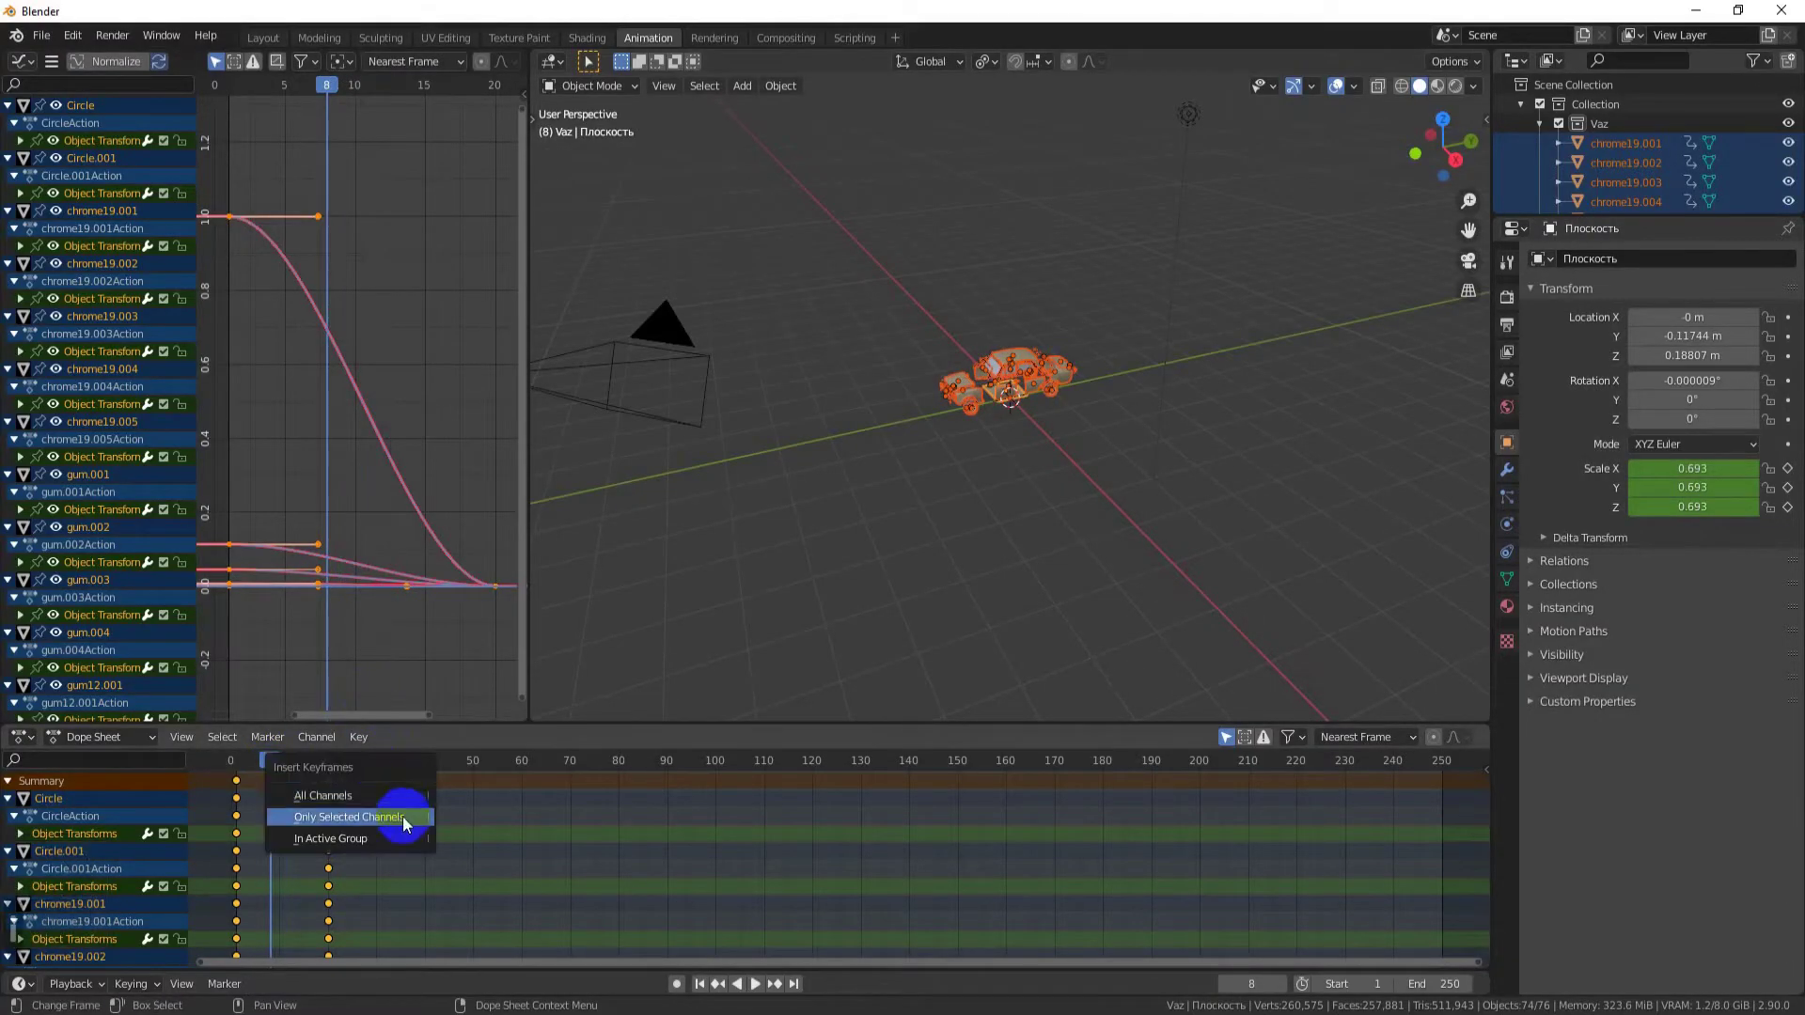
# Step: Move keyframes and handles vertically in the Graph Editor to shape the scale curve to about 1.03
pyautogui.click(15, 781)
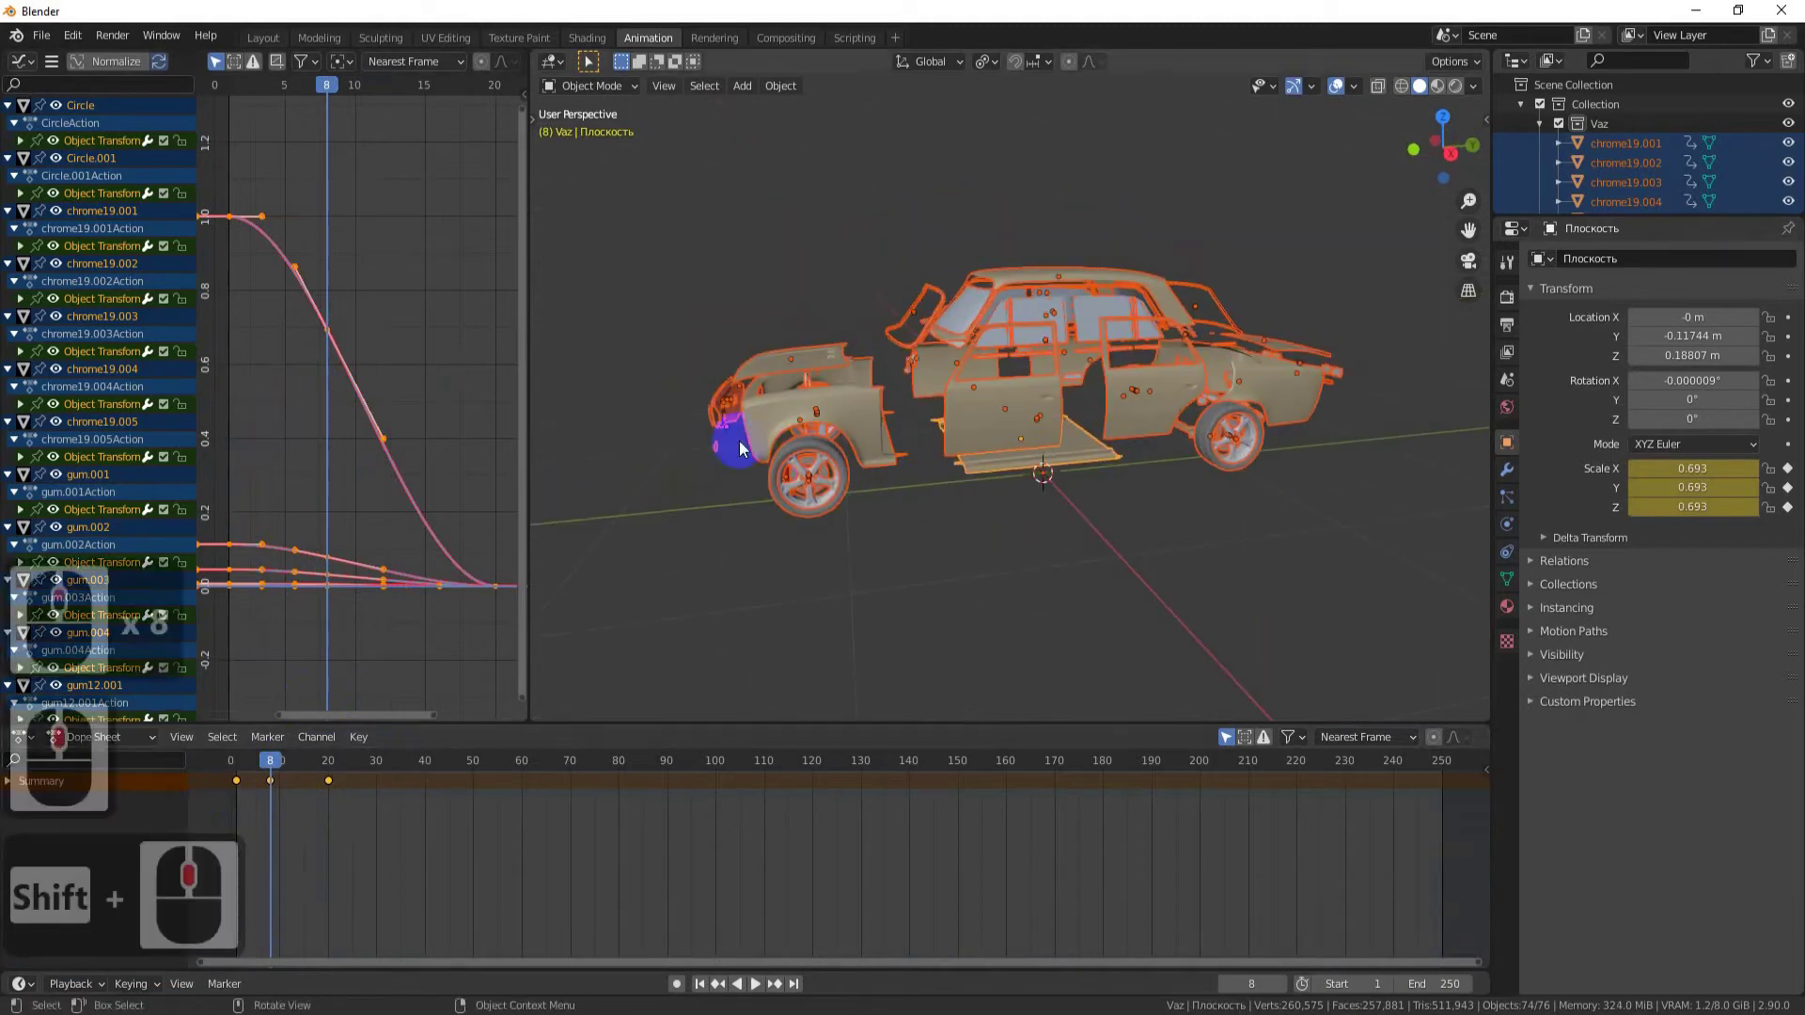
pyautogui.click(415, 412)
pyautogui.press('g')
pyautogui.press('y')
pyautogui.click(372, 456)
pyautogui.click(391, 600)
pyautogui.press('g')
pyautogui.press('y')
pyautogui.moveTo(369, 624); pyautogui.dragTo(374, 569)
pyautogui.press('g')
pyautogui.press('y')
pyautogui.click(380, 587)
# Step: Zoom in and further adjust the scale curve's keys and handles along Y
pyautogui.middleClick(375, 648)
pyautogui.scroll(3)
pyautogui.click(421, 506)
pyautogui.moveTo(406, 469); pyautogui.dragTo(445, 446)
pyautogui.click(445, 447)
pyautogui.press('g')
pyautogui.press('y')
pyautogui.moveTo(437, 328); pyautogui.dragTo(444, 496)
pyautogui.press('g')
# Step: Scrub the explode preview, return to frame 1 and start inserting a keyframe
pyautogui.moveTo(451, 510); pyautogui.dragTo(242, 766)
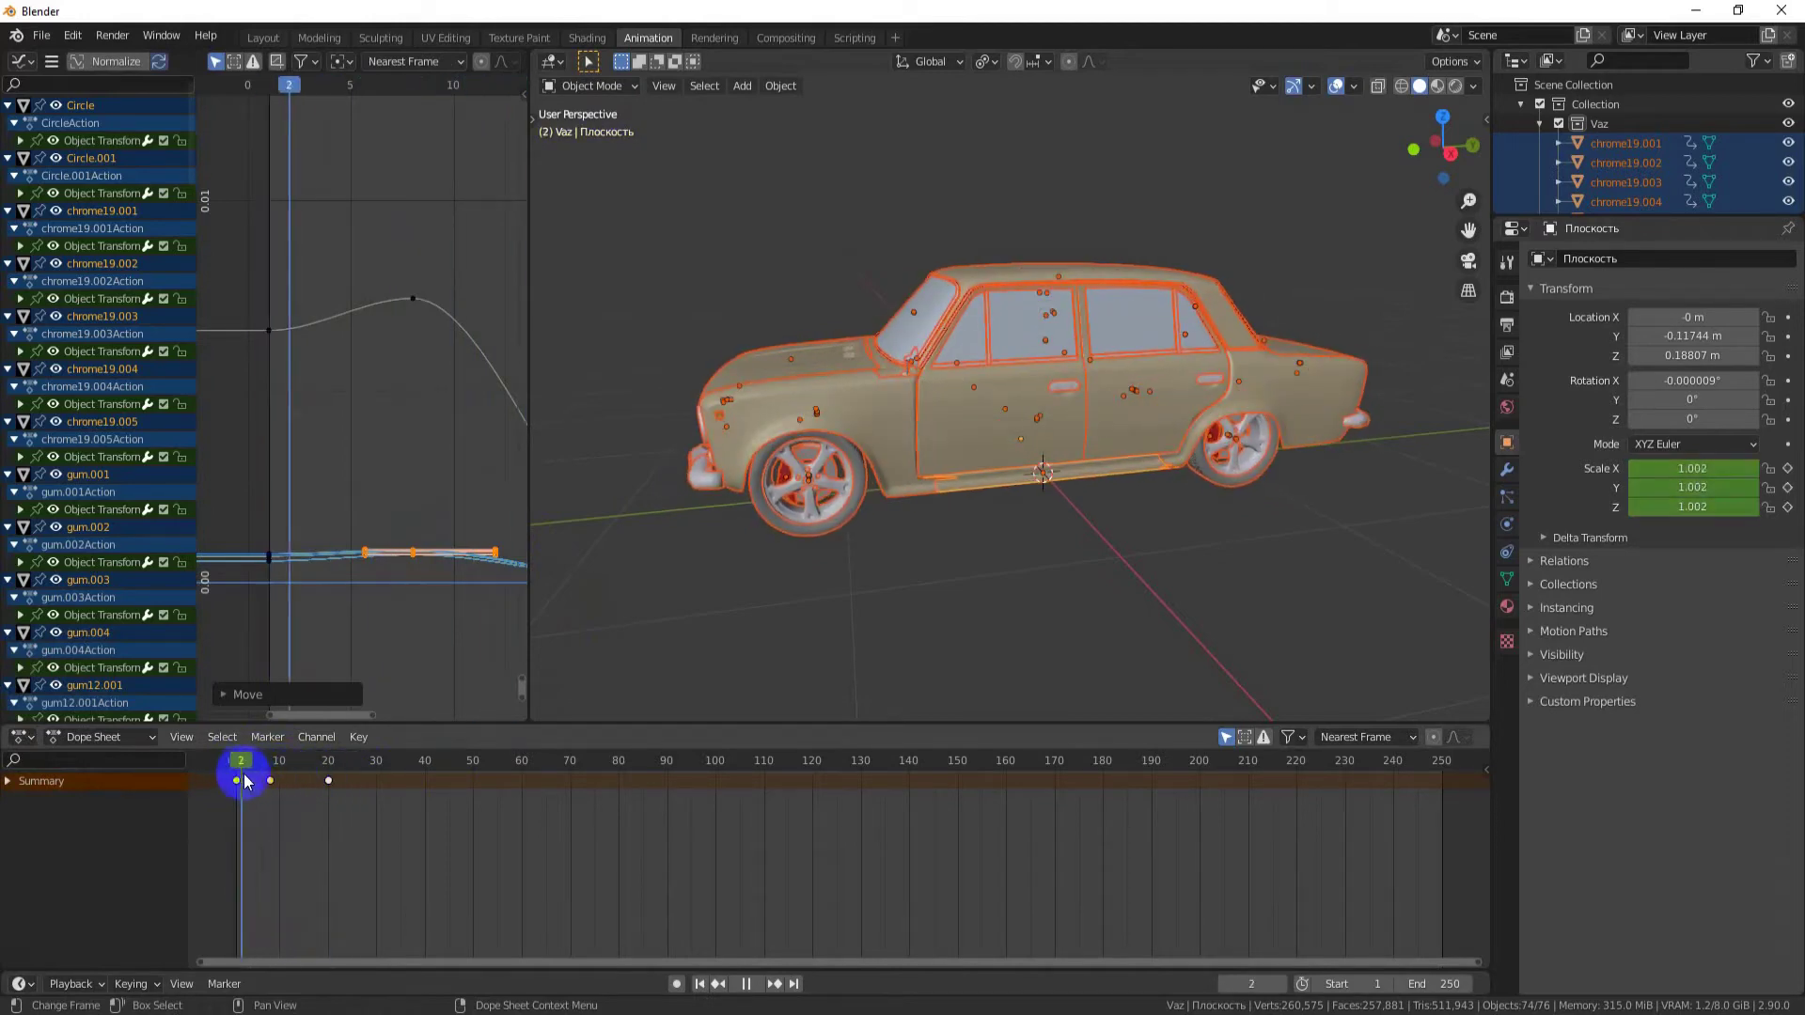
pyautogui.moveTo(241, 780); pyautogui.dragTo(965, 606)
pyautogui.press('i')
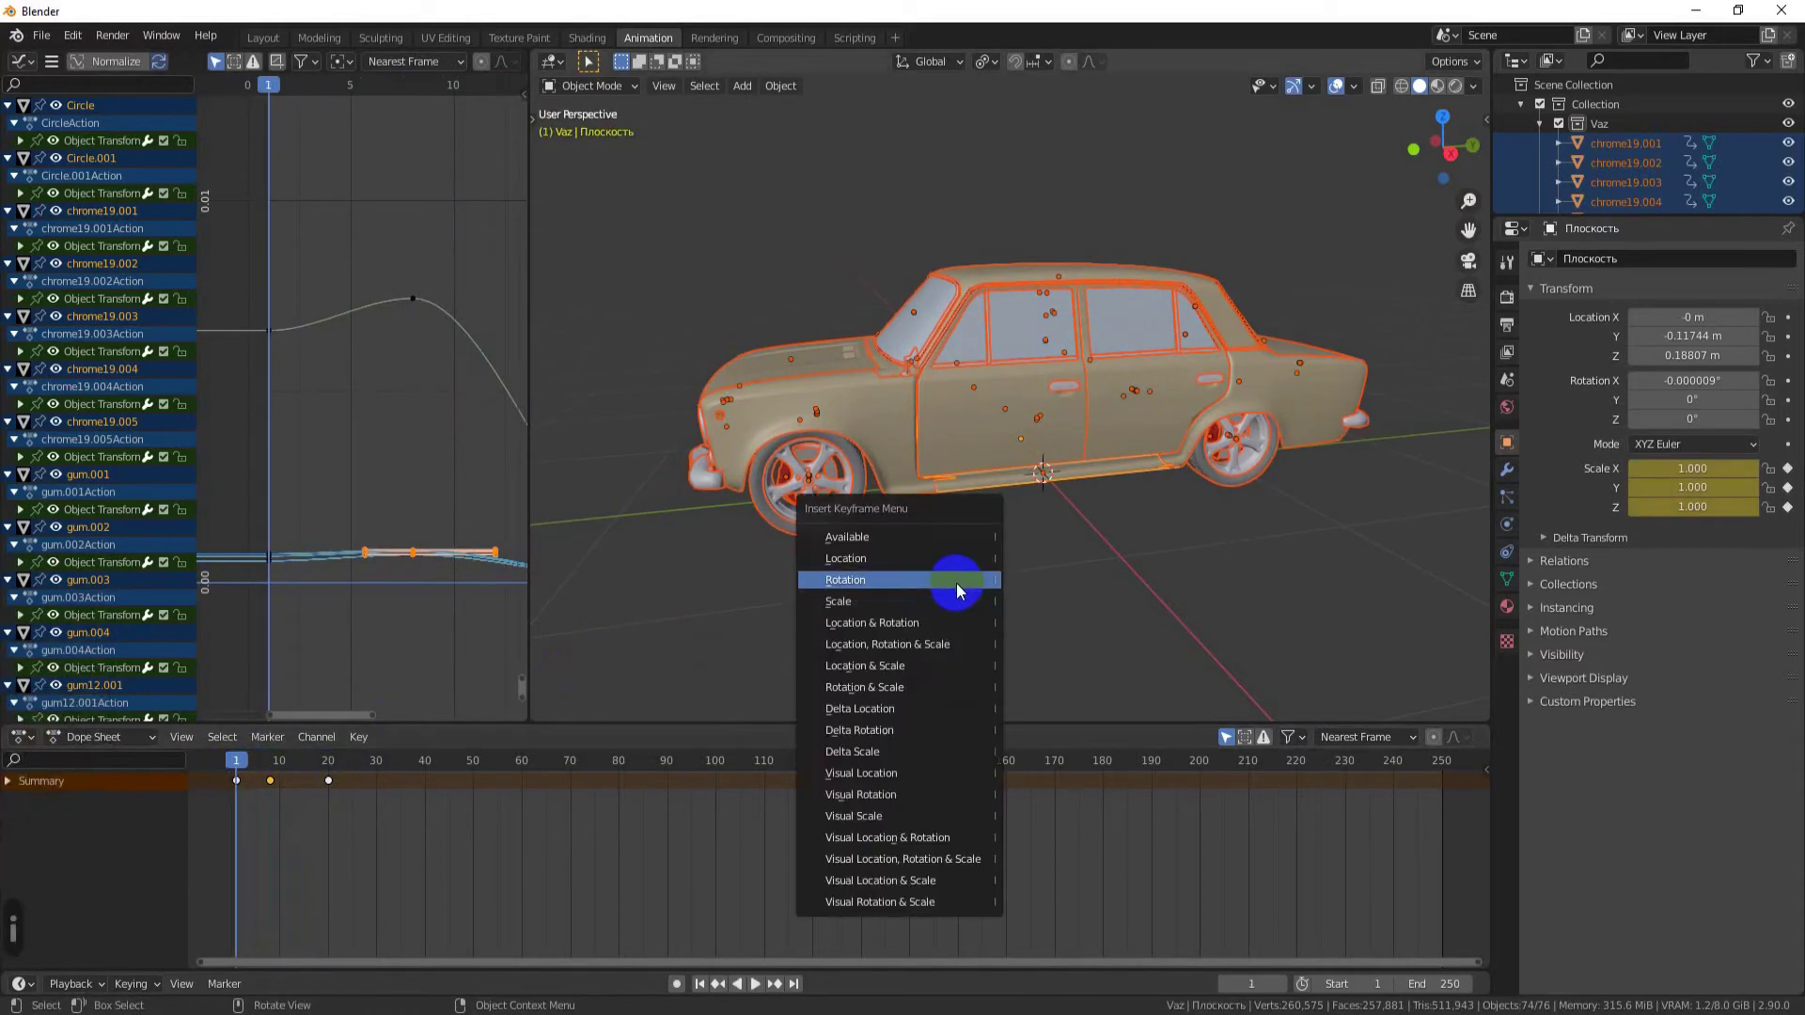
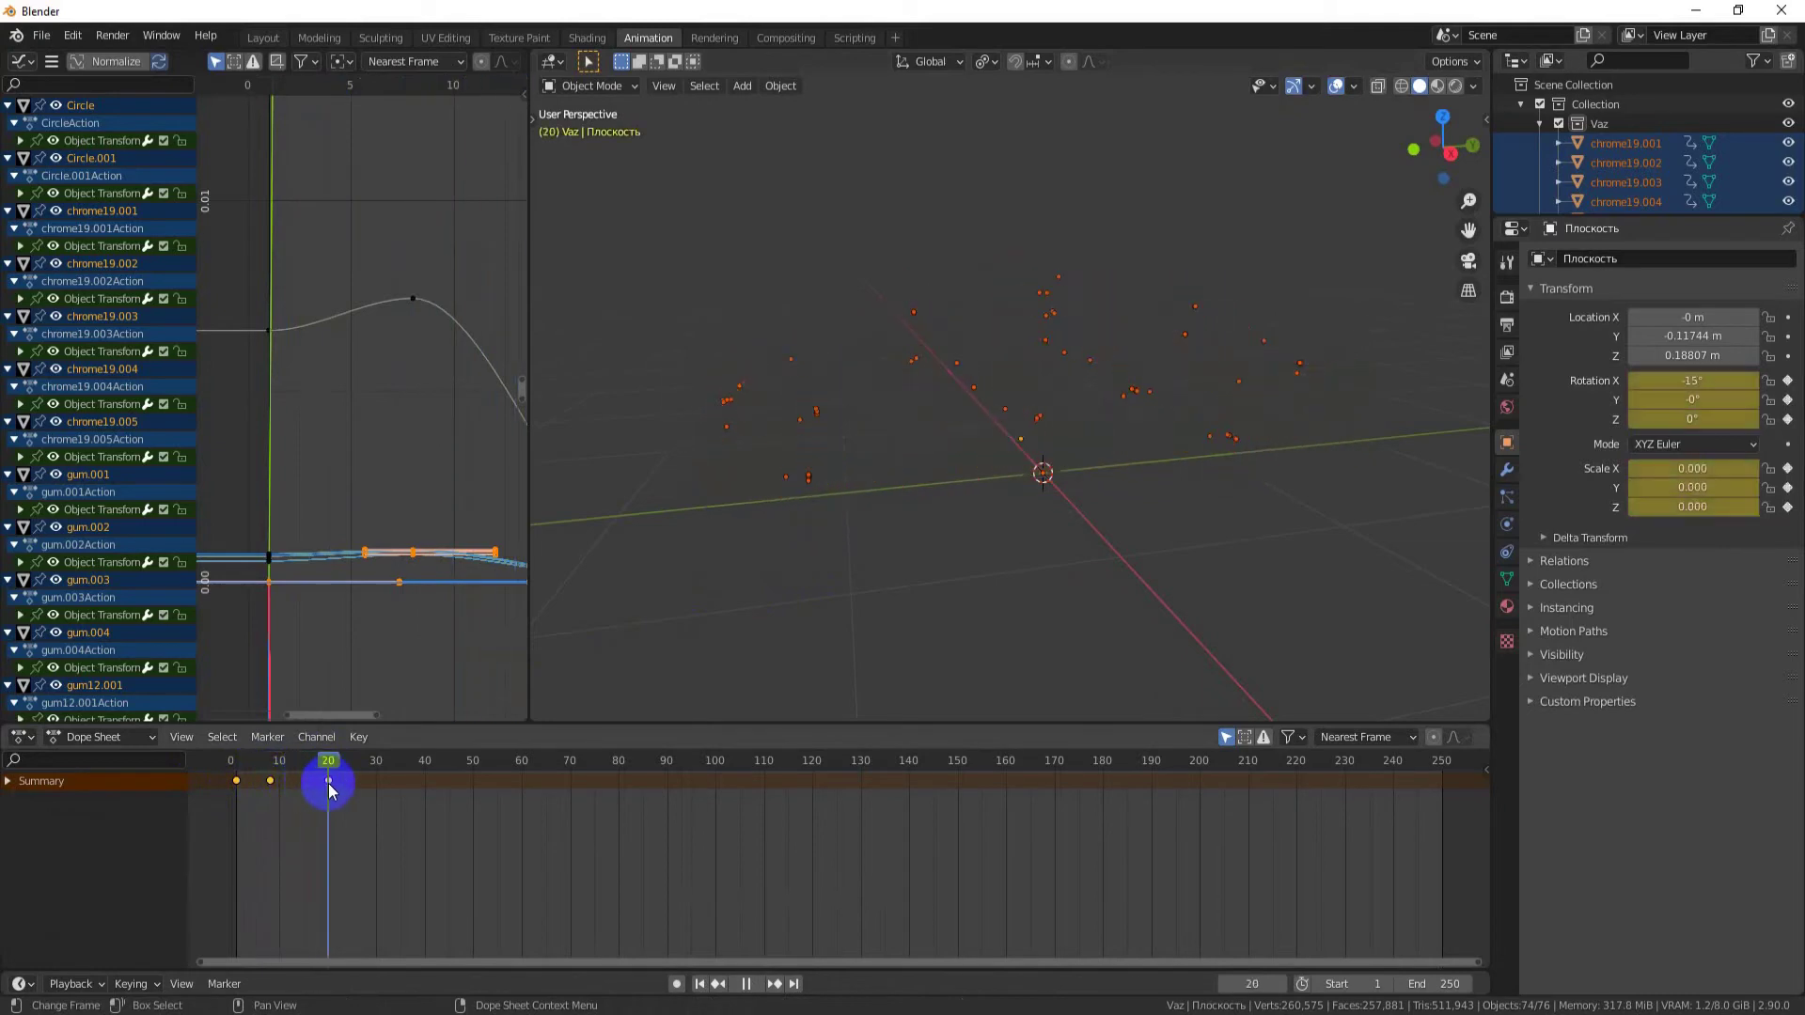
# Step: Key the parts' -15° tilt and zero scale at frame 20, then move a curve key along Y
pyautogui.moveTo(275, 794); pyautogui.dragTo(1061, 576)
pyautogui.press('i')
pyautogui.press('Home')
pyautogui.click(445, 355)
pyautogui.click(436, 438)
pyautogui.press('g')
pyautogui.press('y')
# Step: Reshape the rotation curve's easing handles and expand the Ford collection in the Outliner
pyautogui.click(419, 356)
pyautogui.click(433, 536)
pyautogui.middleClick(311, 554)
pyautogui.press('g')
pyautogui.press('y')
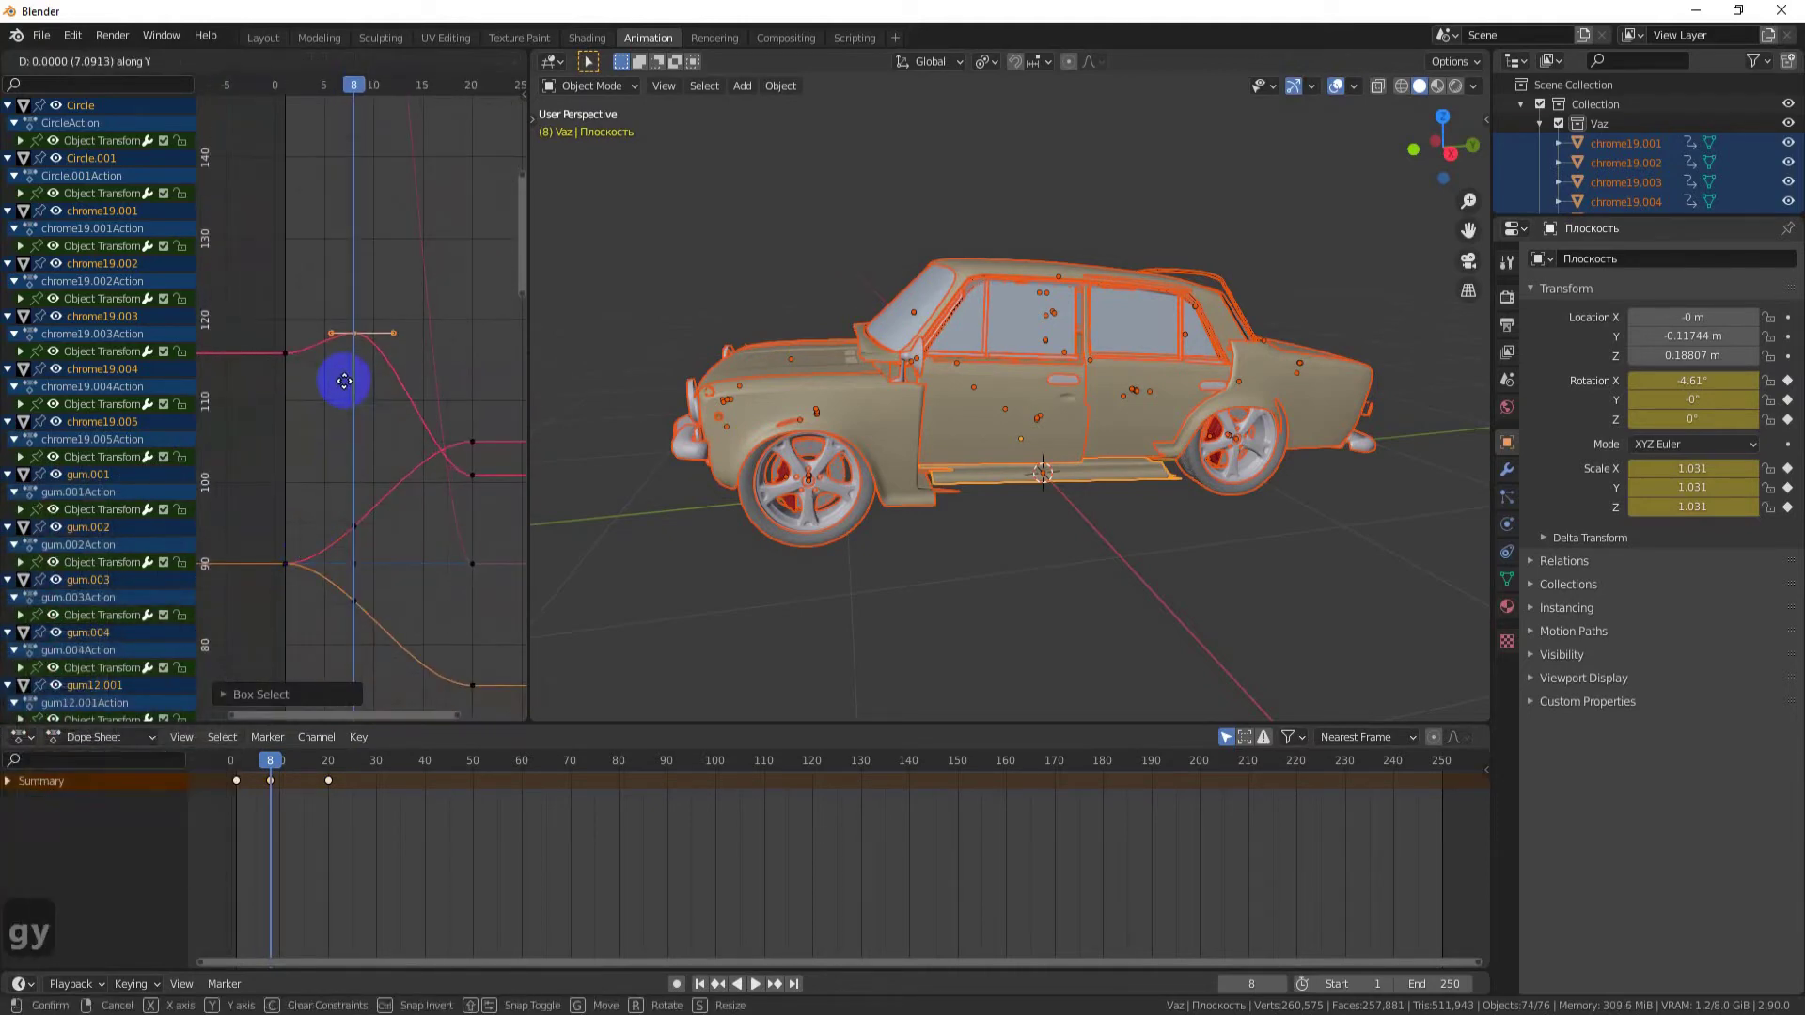
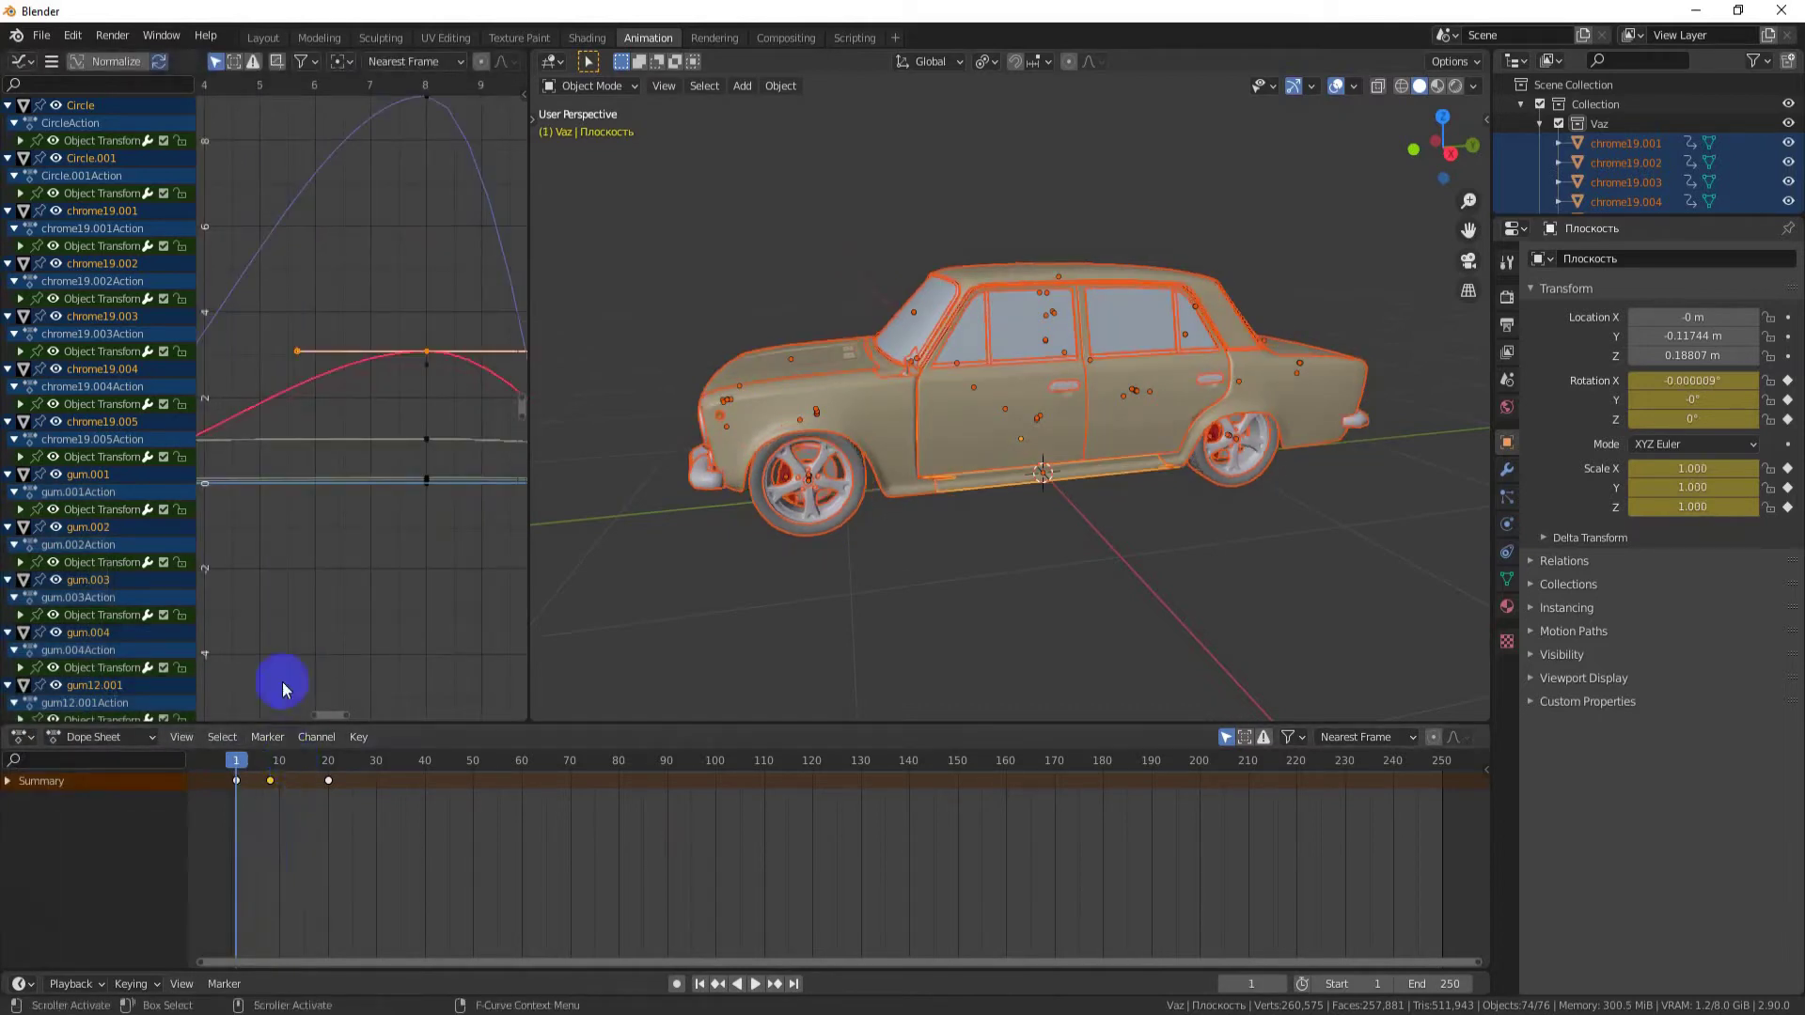
pyautogui.click(1540, 129)
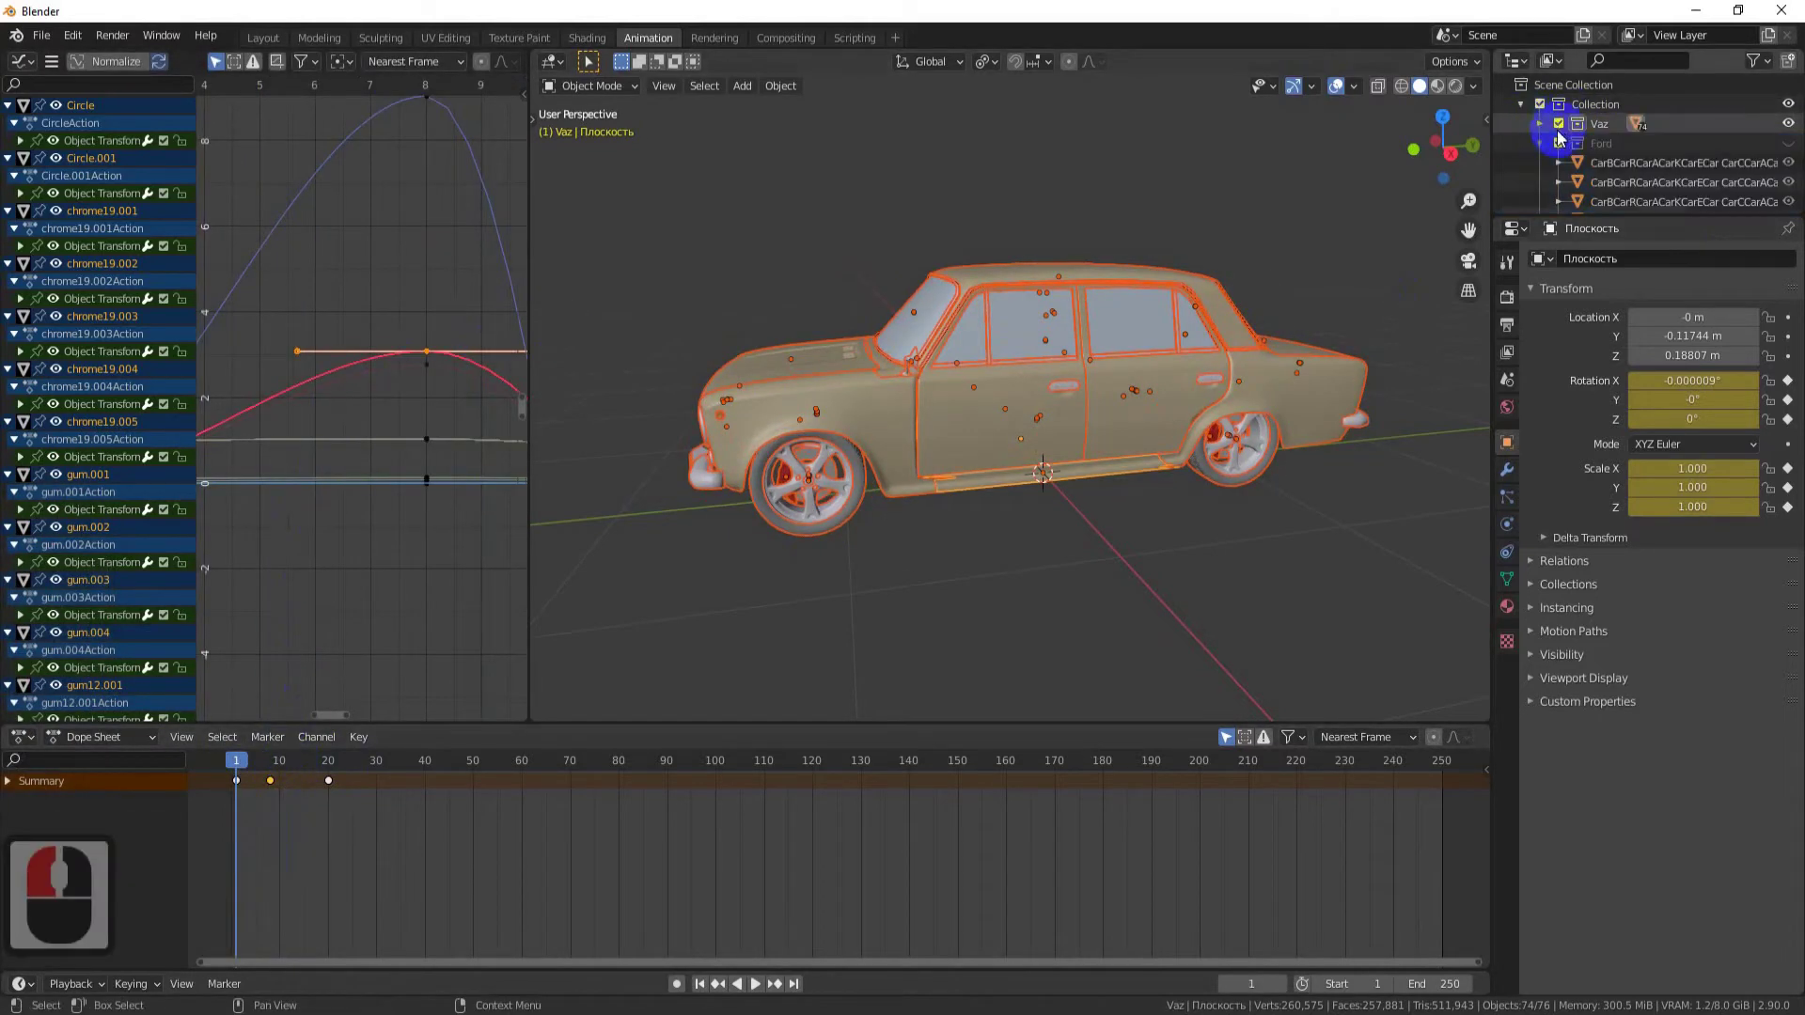
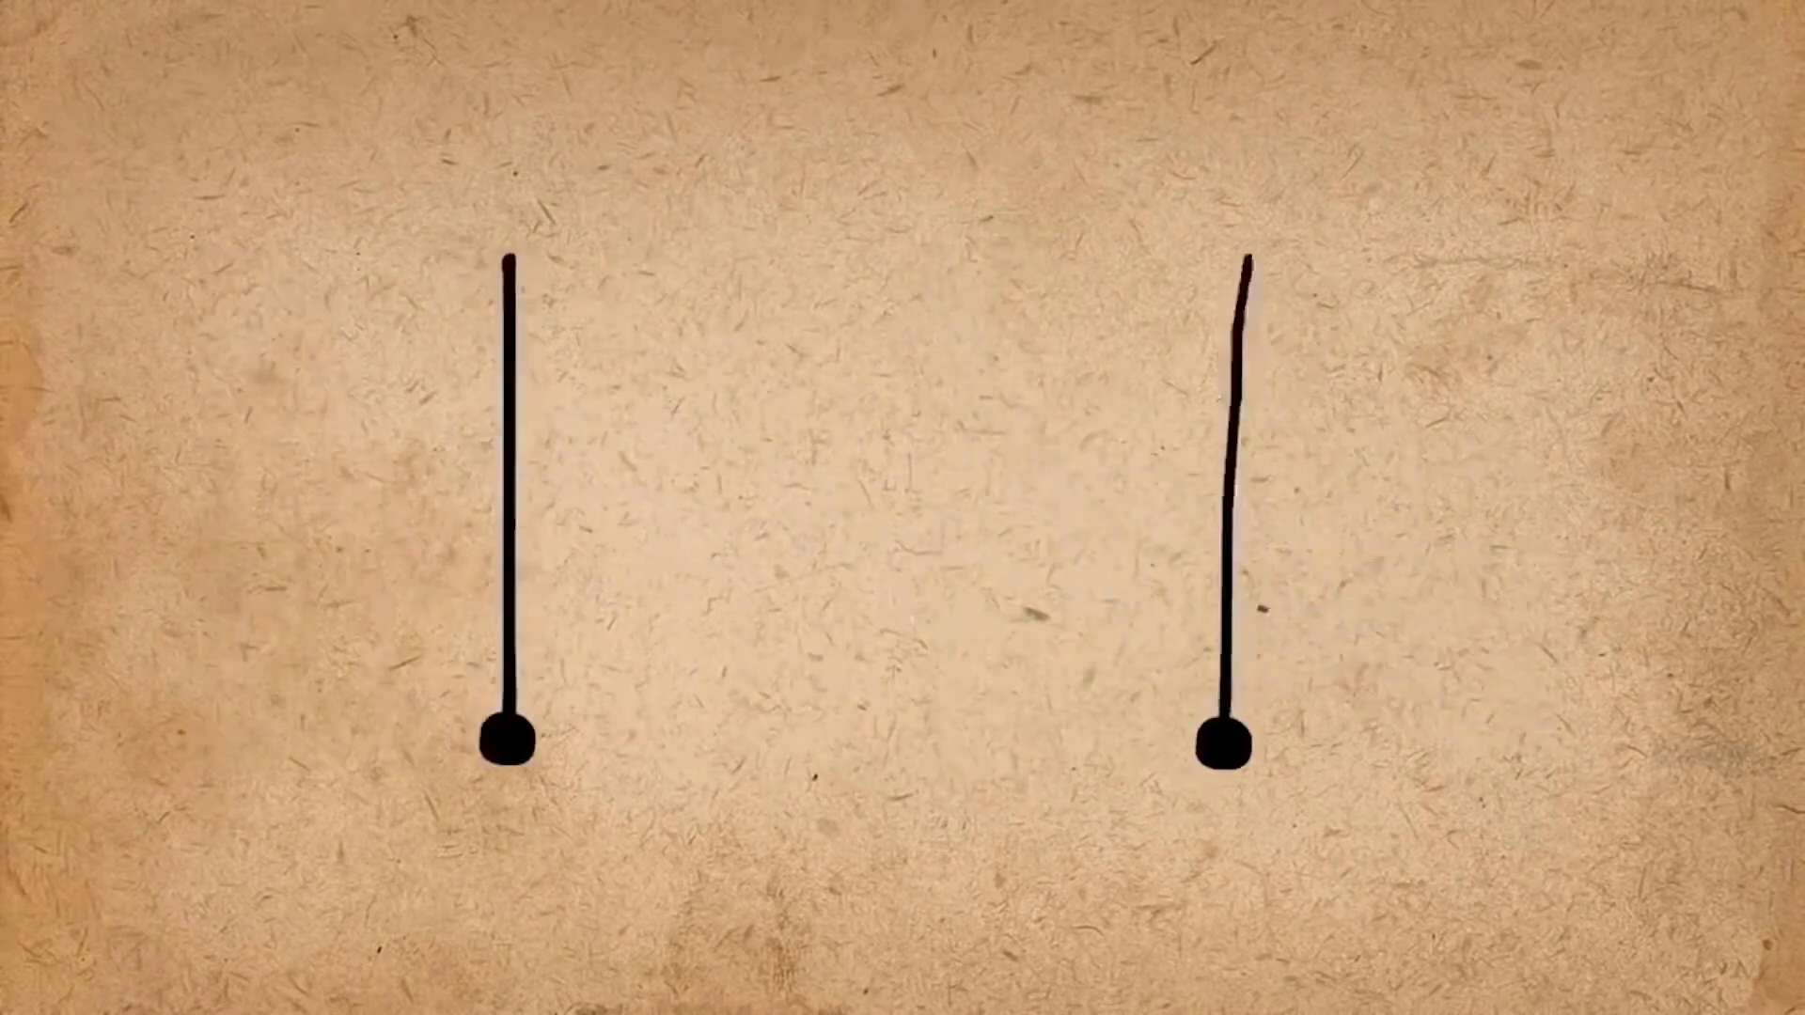
# Step: Key all channels for the Ford parts at frame 1 (tilt -15°, scale 0) and frame 20
pyautogui.click(436, 501)
pyautogui.press('Home')
pyautogui.middleClick(451, 517)
pyautogui.moveTo(302, 764); pyautogui.dragTo(577, 839)
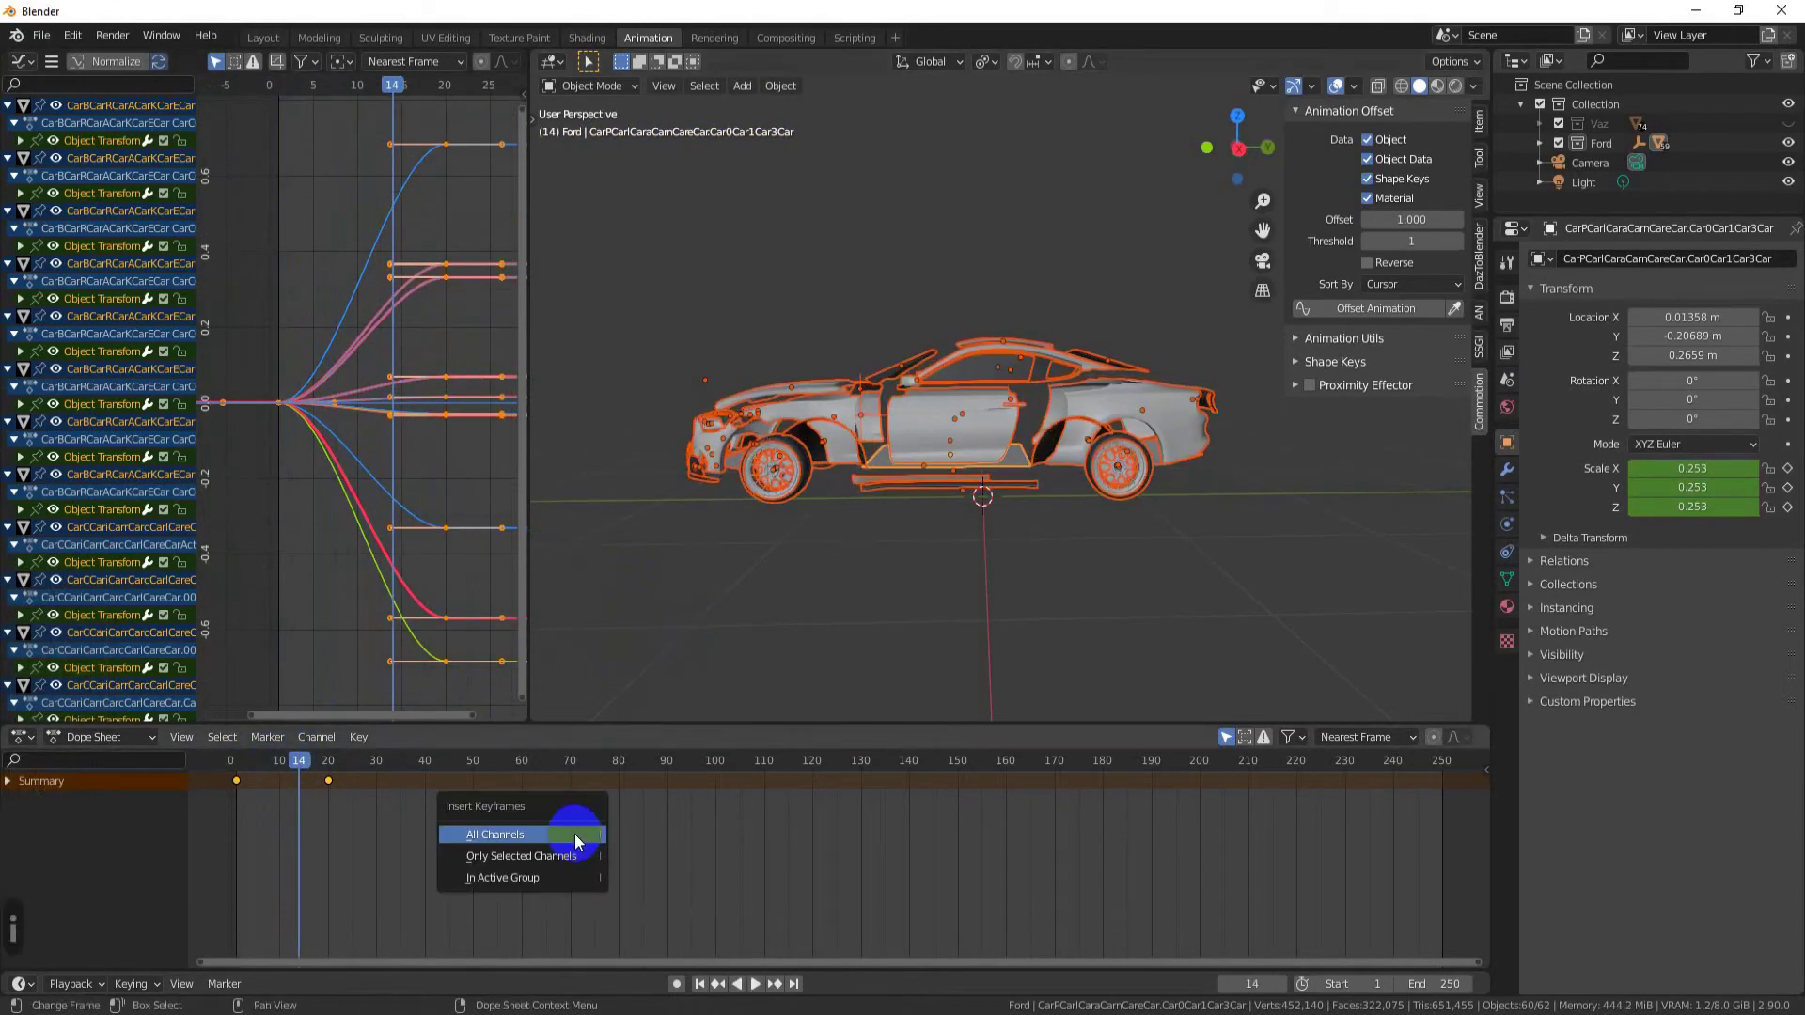
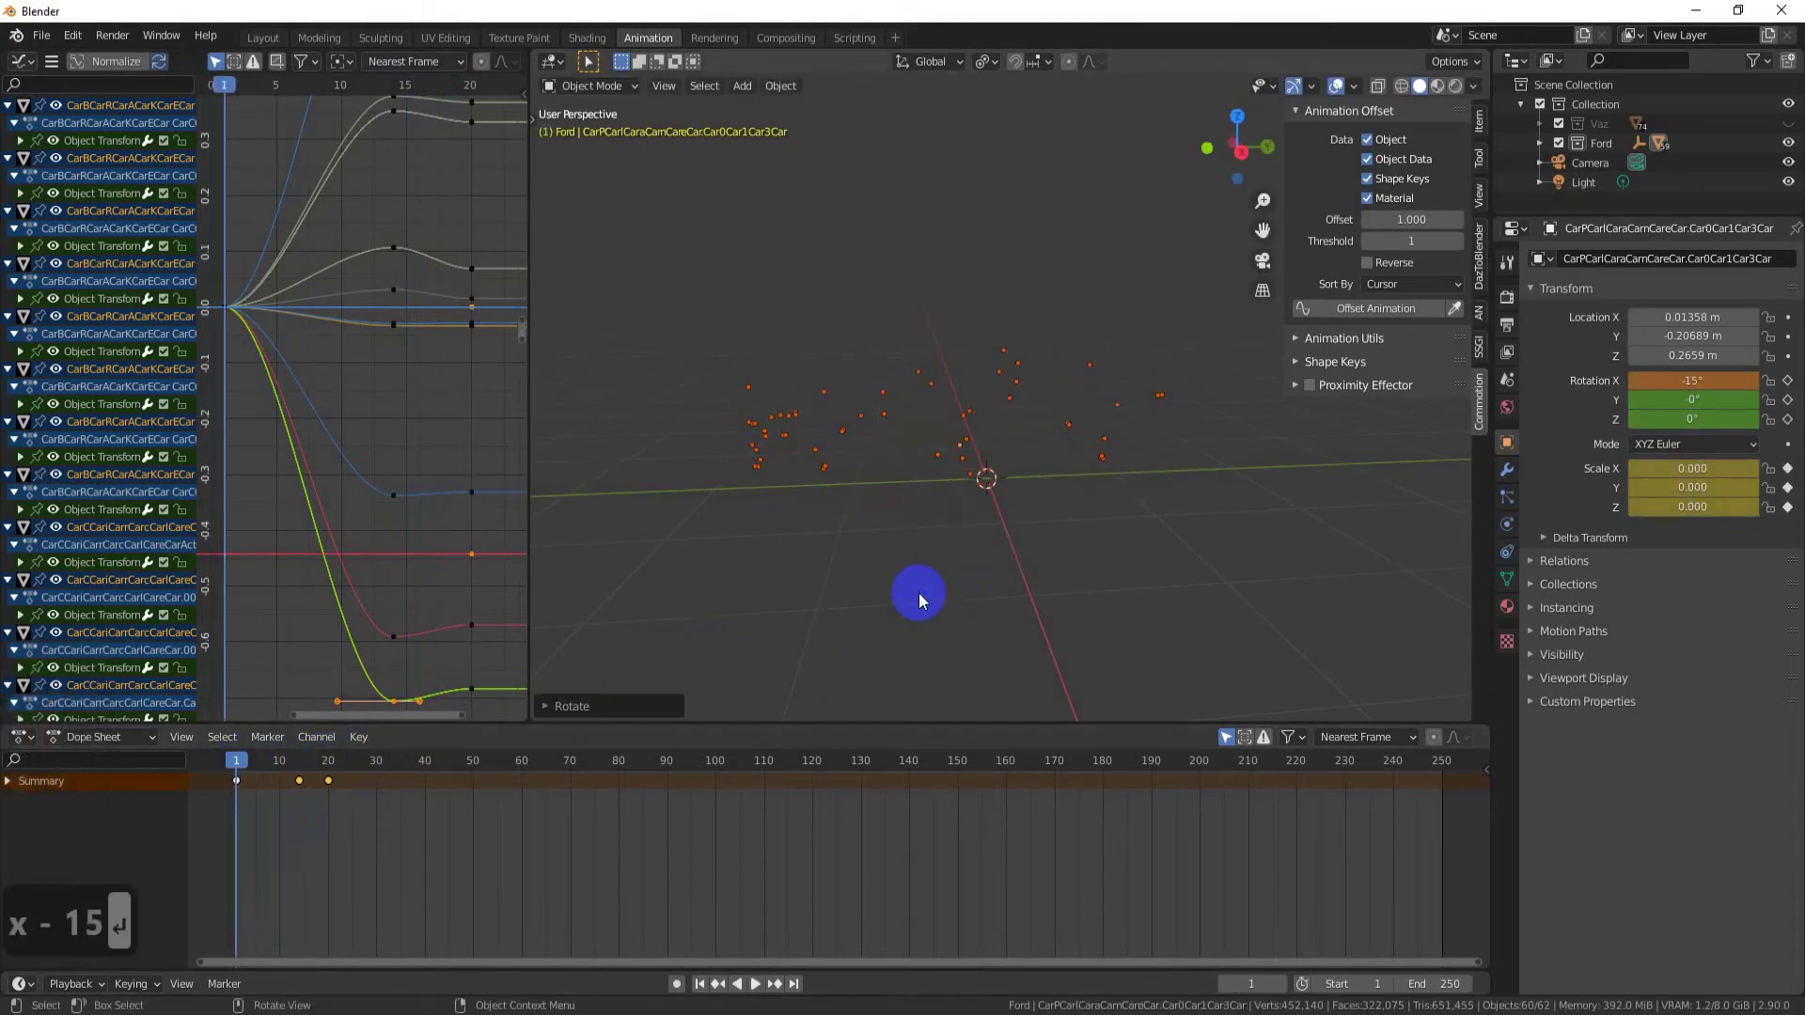
pyautogui.press('i')
pyautogui.moveTo(920, 596); pyautogui.dragTo(335, 779)
pyautogui.moveTo(301, 780); pyautogui.dragTo(833, 647)
pyautogui.press('i')
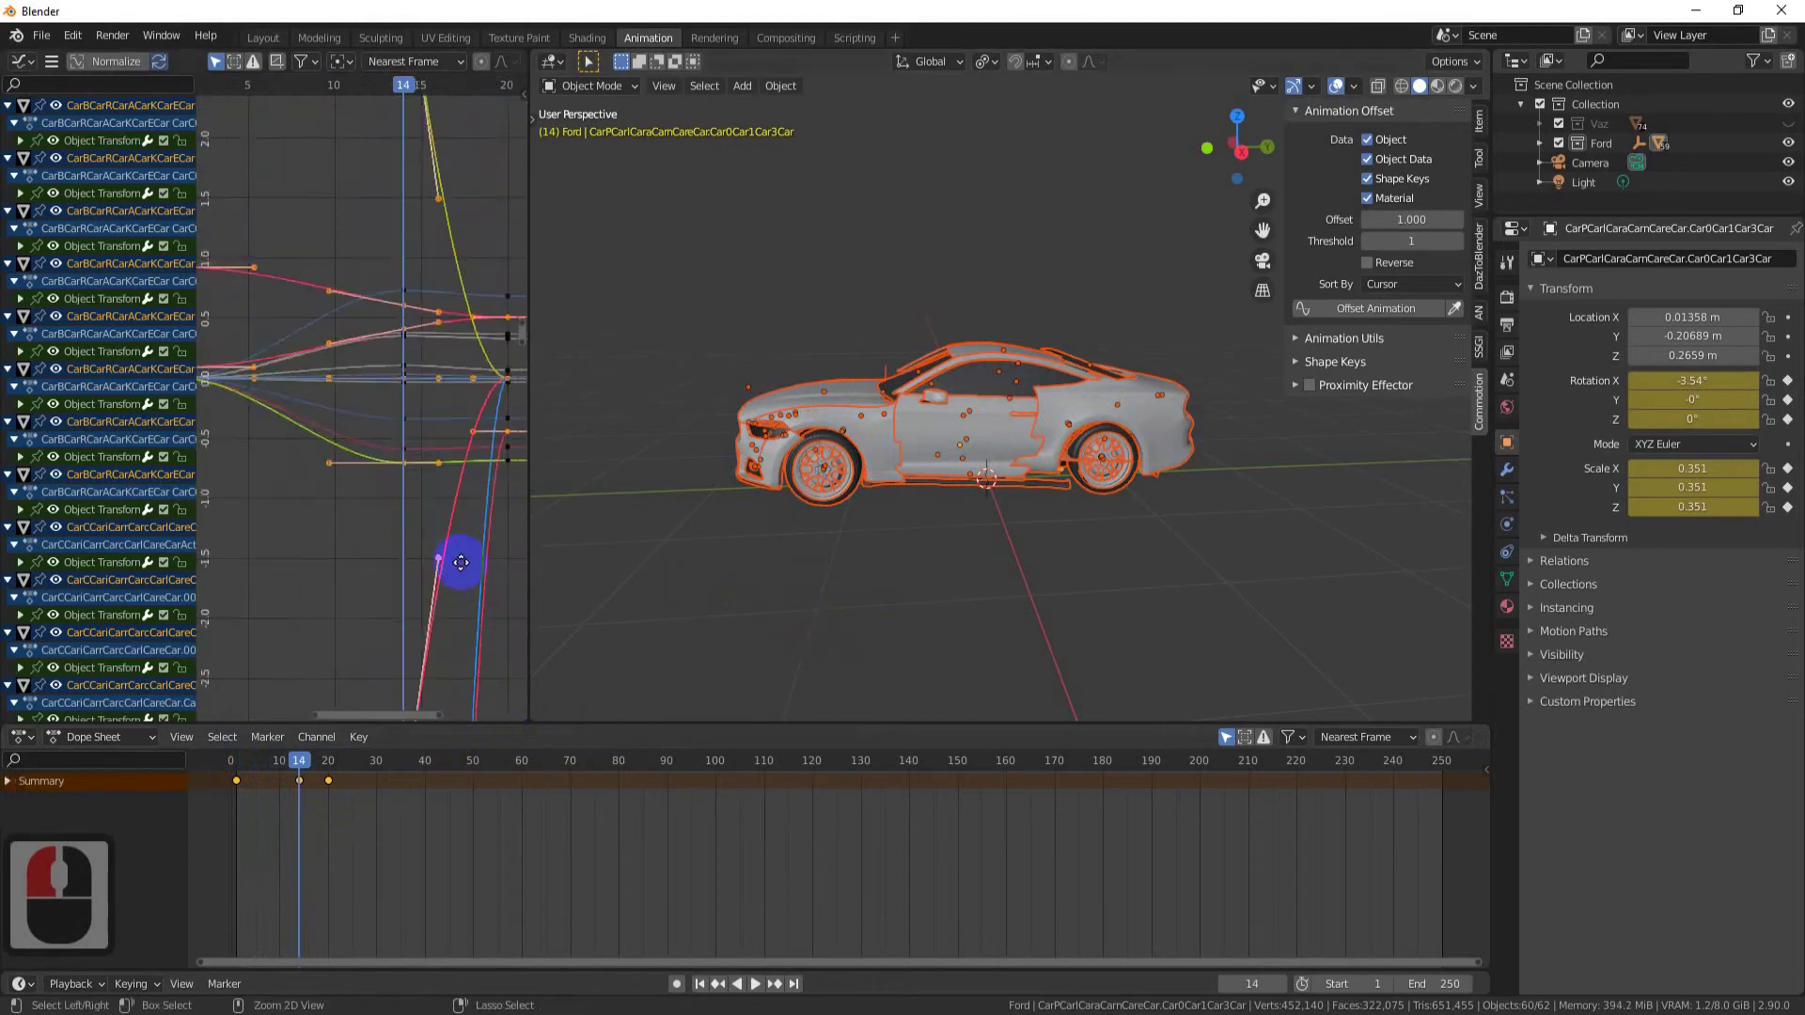
# Step: Frame the Ford curves and move keys along Y, undoing a mistaken cut
pyautogui.middleClick(426, 598)
pyautogui.press('Home')
pyautogui.moveTo(428, 532); pyautogui.dragTo(403, 406)
pyautogui.press('g')
pyautogui.press('y')
pyautogui.moveTo(428, 542); pyautogui.dragTo(399, 590)
pyautogui.middleClick(398, 590)
pyautogui.press('ctrl+x')
pyautogui.press('ctrl+z')
pyautogui.press('ctrl+z')
pyautogui.press('ctrl+z')
# Step: Adjust the Ford parts' curve handles along Y to shape the grow-in easing
pyautogui.press('g')
pyautogui.press('y')
pyautogui.click(408, 532)
pyautogui.click(386, 526)
pyautogui.press('g')
pyautogui.press('y')
pyautogui.click(428, 490)
# Step: Set Sort By to Multi-Offset for the Ford and move a new sphere Empty into an 'Effector' collection
pyautogui.press('g')
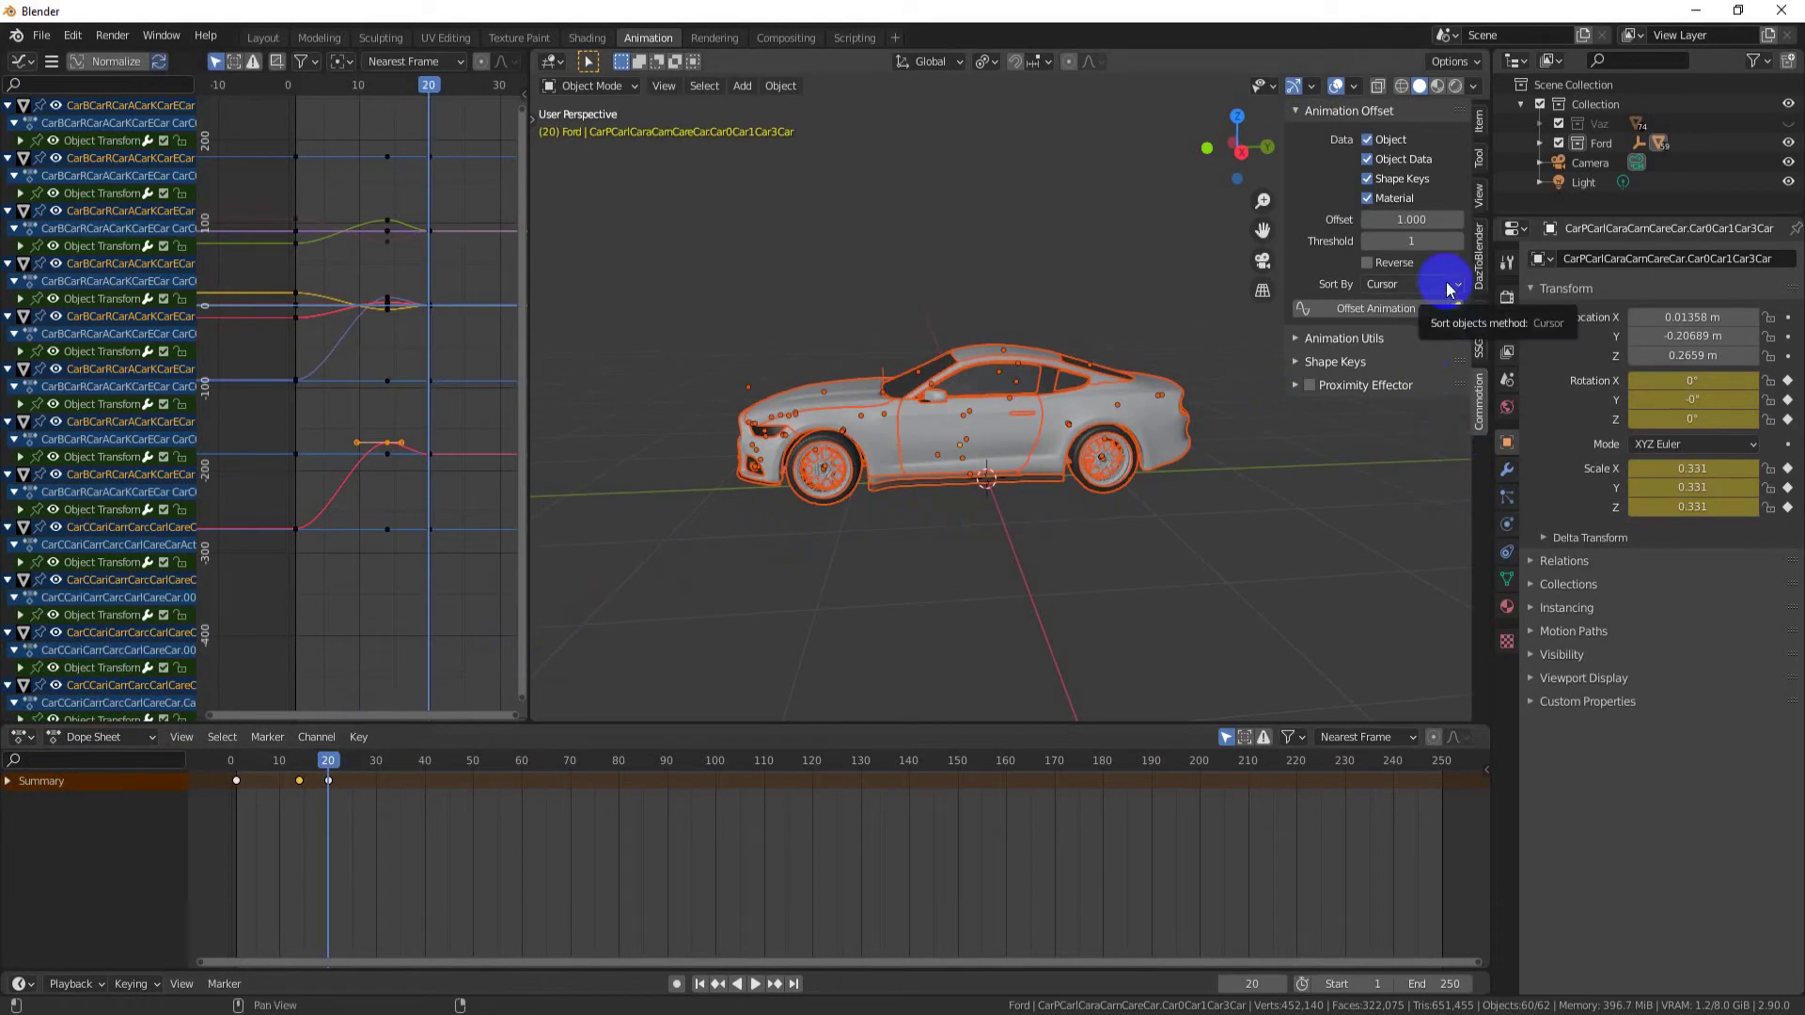
pyautogui.click(1449, 287)
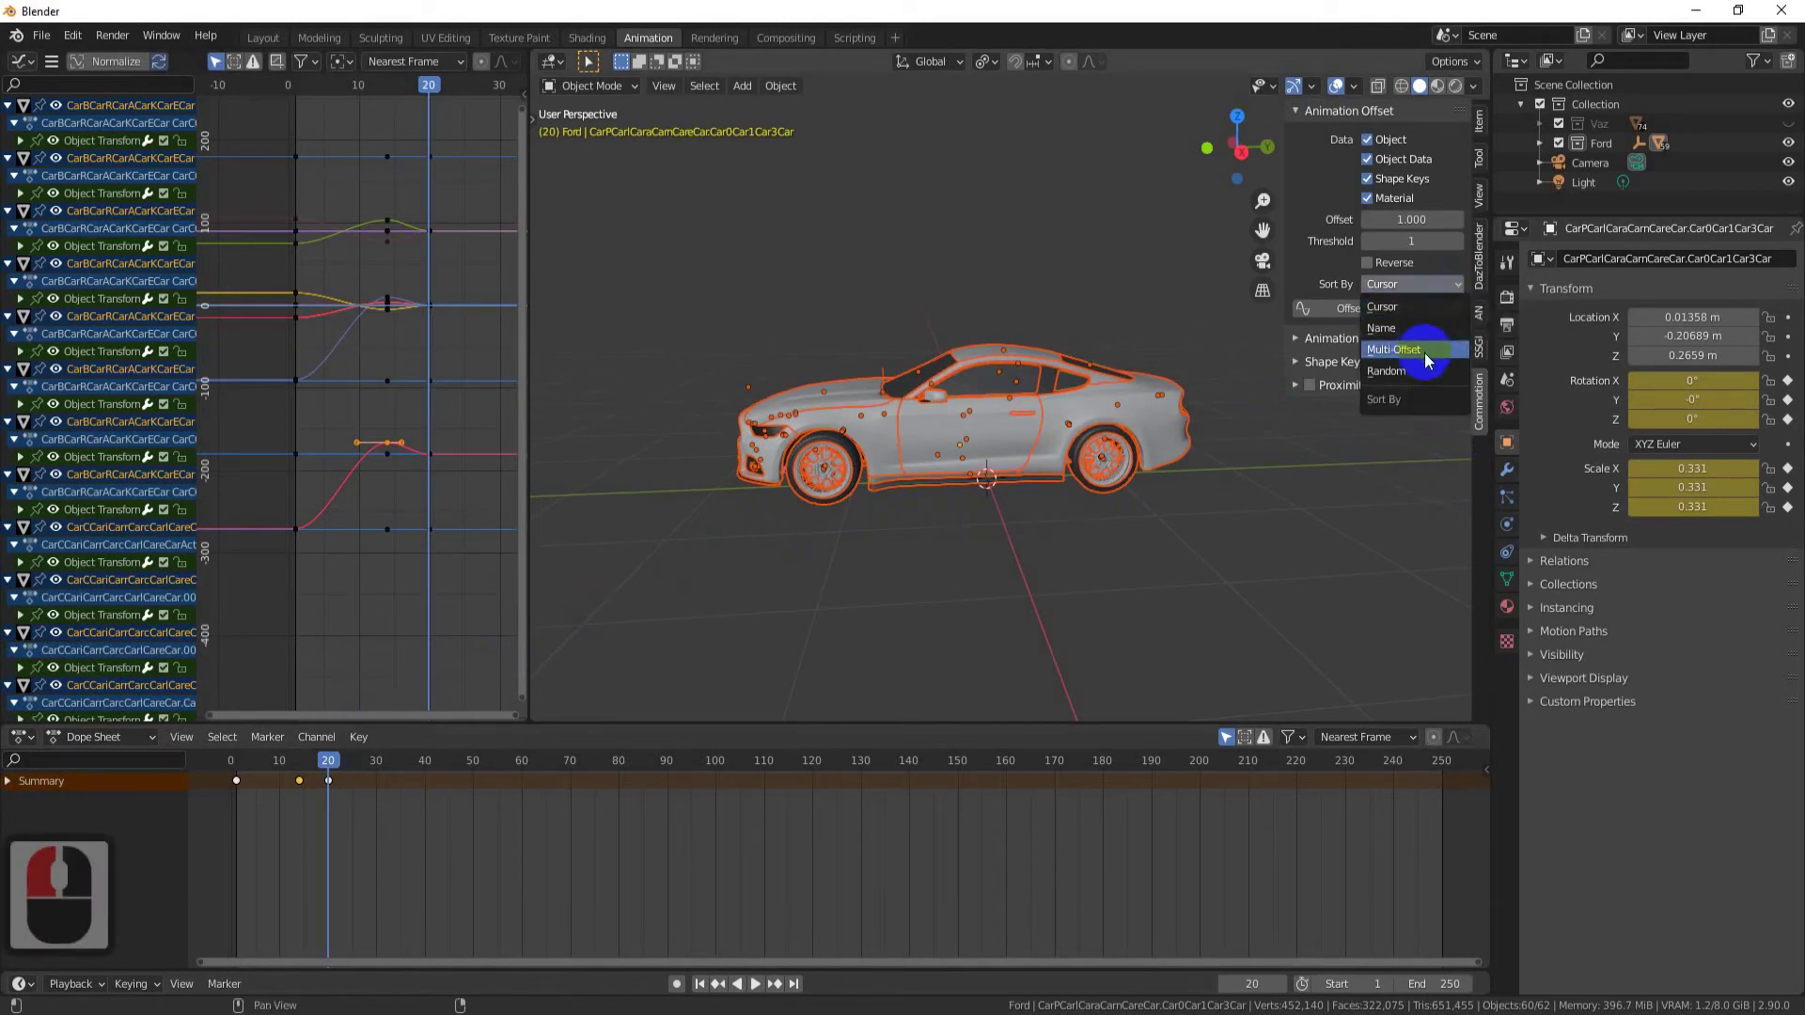
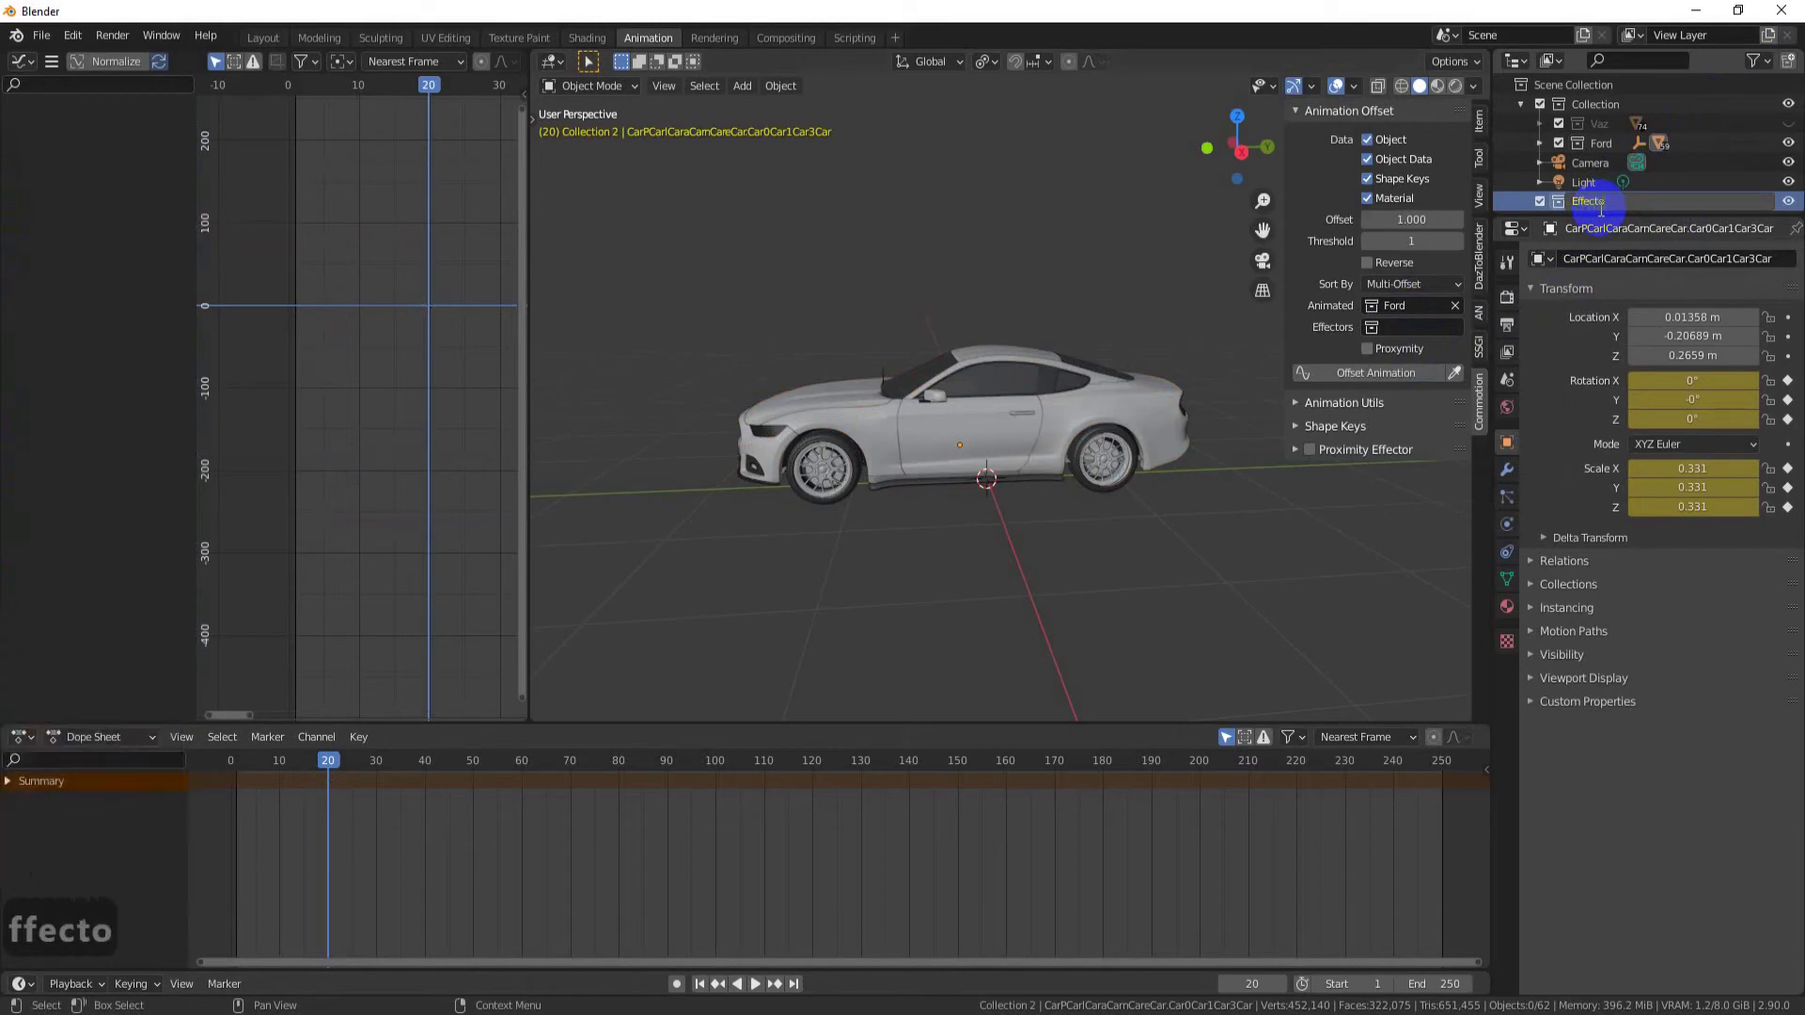
pyautogui.write('r')
pyautogui.press('Return')
pyautogui.press('a')
pyautogui.click(1265, 615)
pyautogui.press('m')
pyautogui.click(1158, 550)
pyautogui.doubleClick(1410, 387)
# Step: Position the Effector empty, assign it as the effector and key its scale at frame 1
pyautogui.middleClick(1149, 474)
pyautogui.middleClick(948, 559)
pyautogui.press('g')
pyautogui.middleClick(1162, 507)
pyautogui.click(1166, 520)
pyautogui.press('Left')
pyautogui.press('i')
pyautogui.click(997, 608)
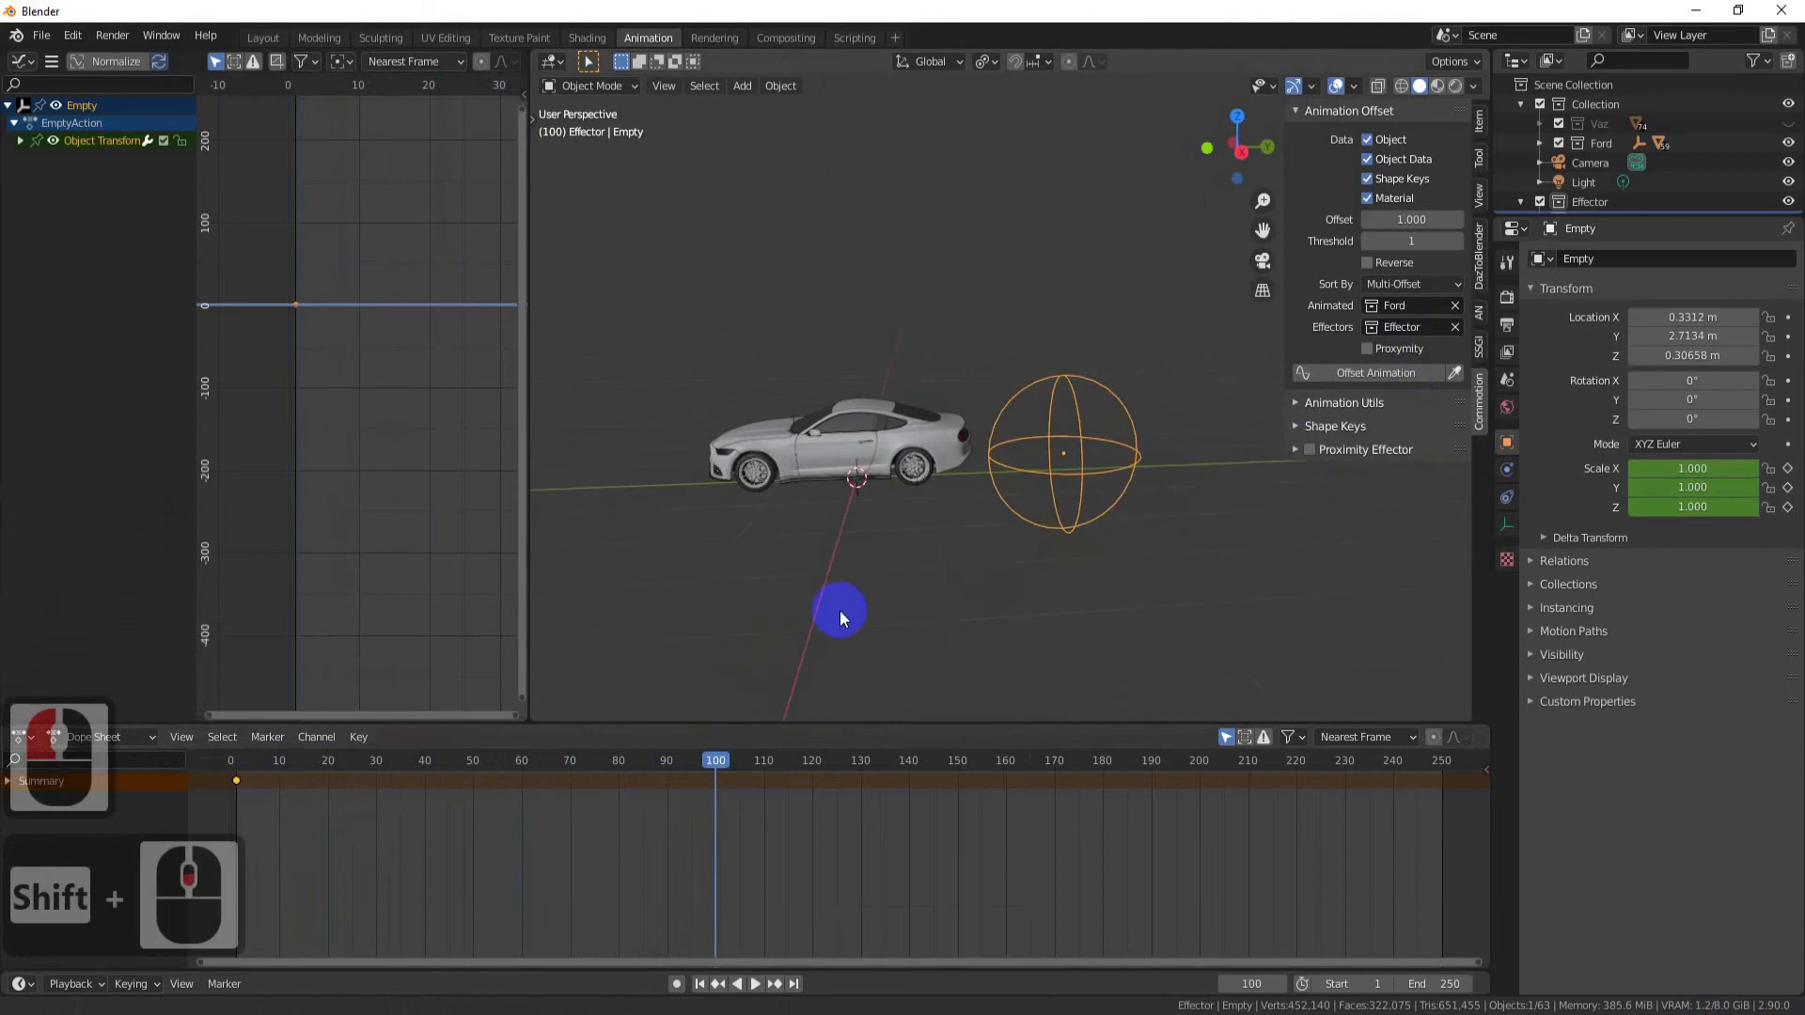
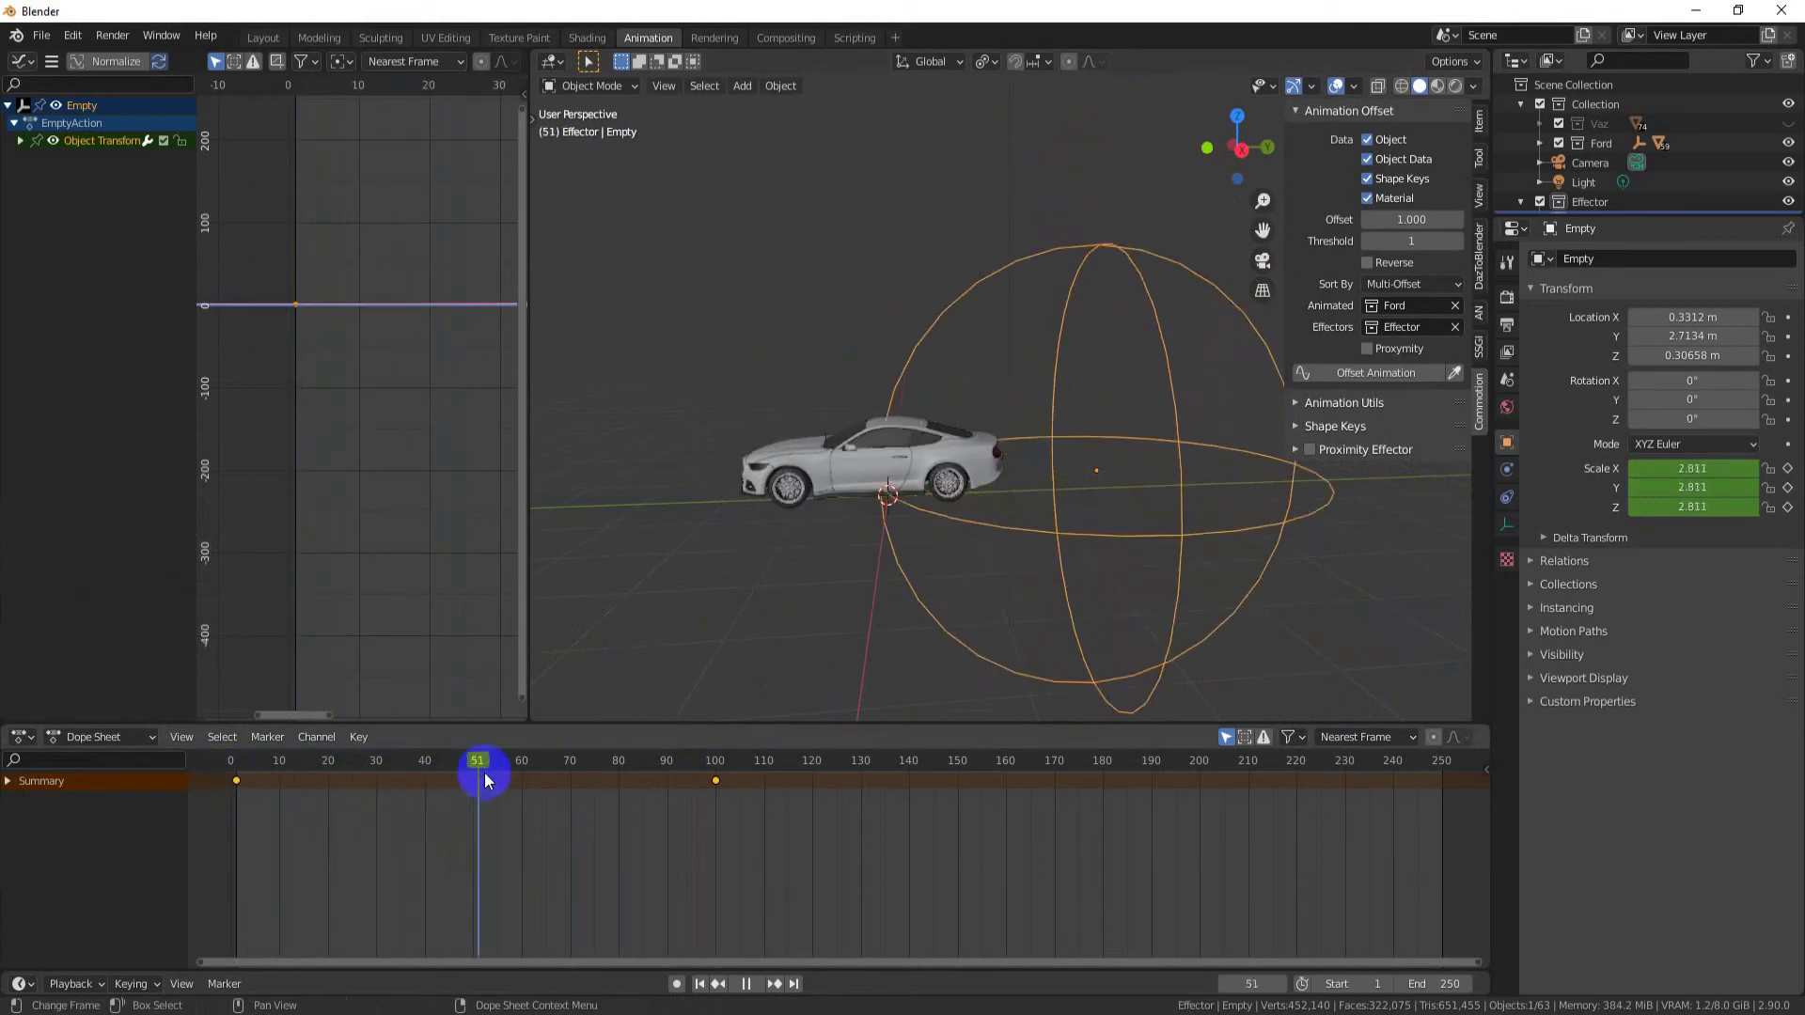
# Step: Preview the sphere's growth, apply the proximity offset to the Vaz parts and scrub the result
pyautogui.moveTo(239, 766); pyautogui.dragTo(1451, 317)
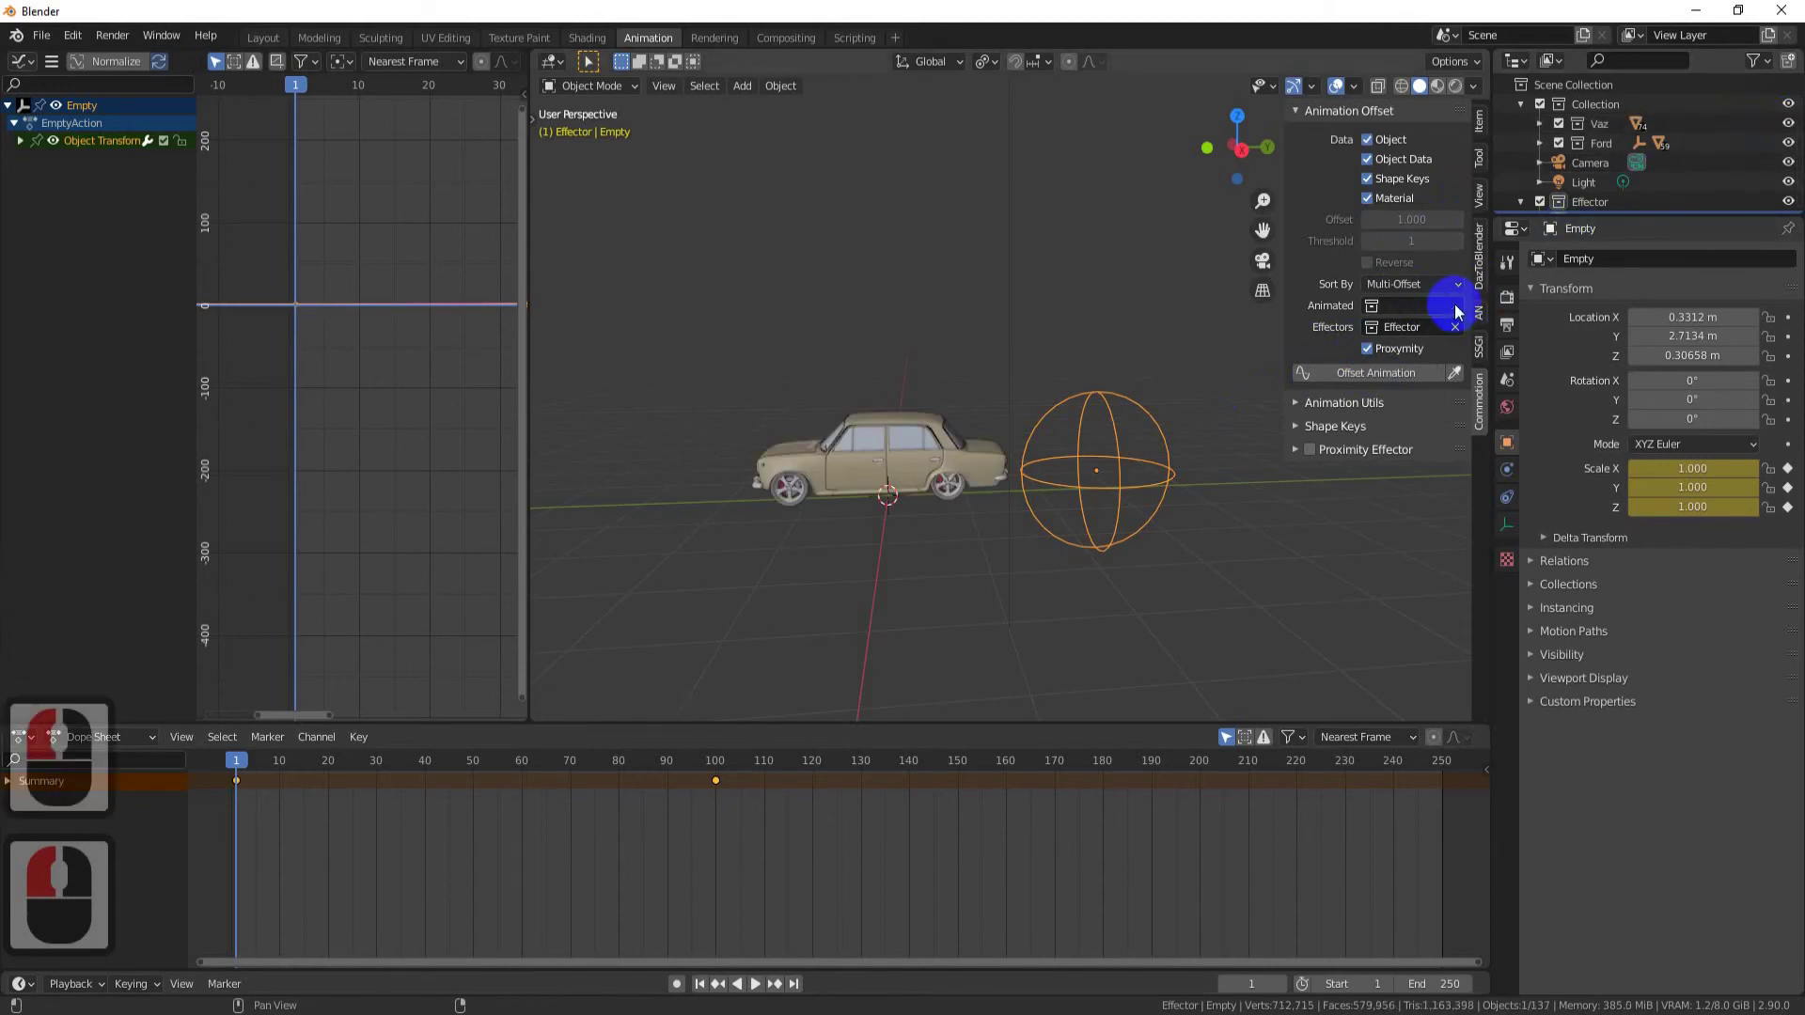
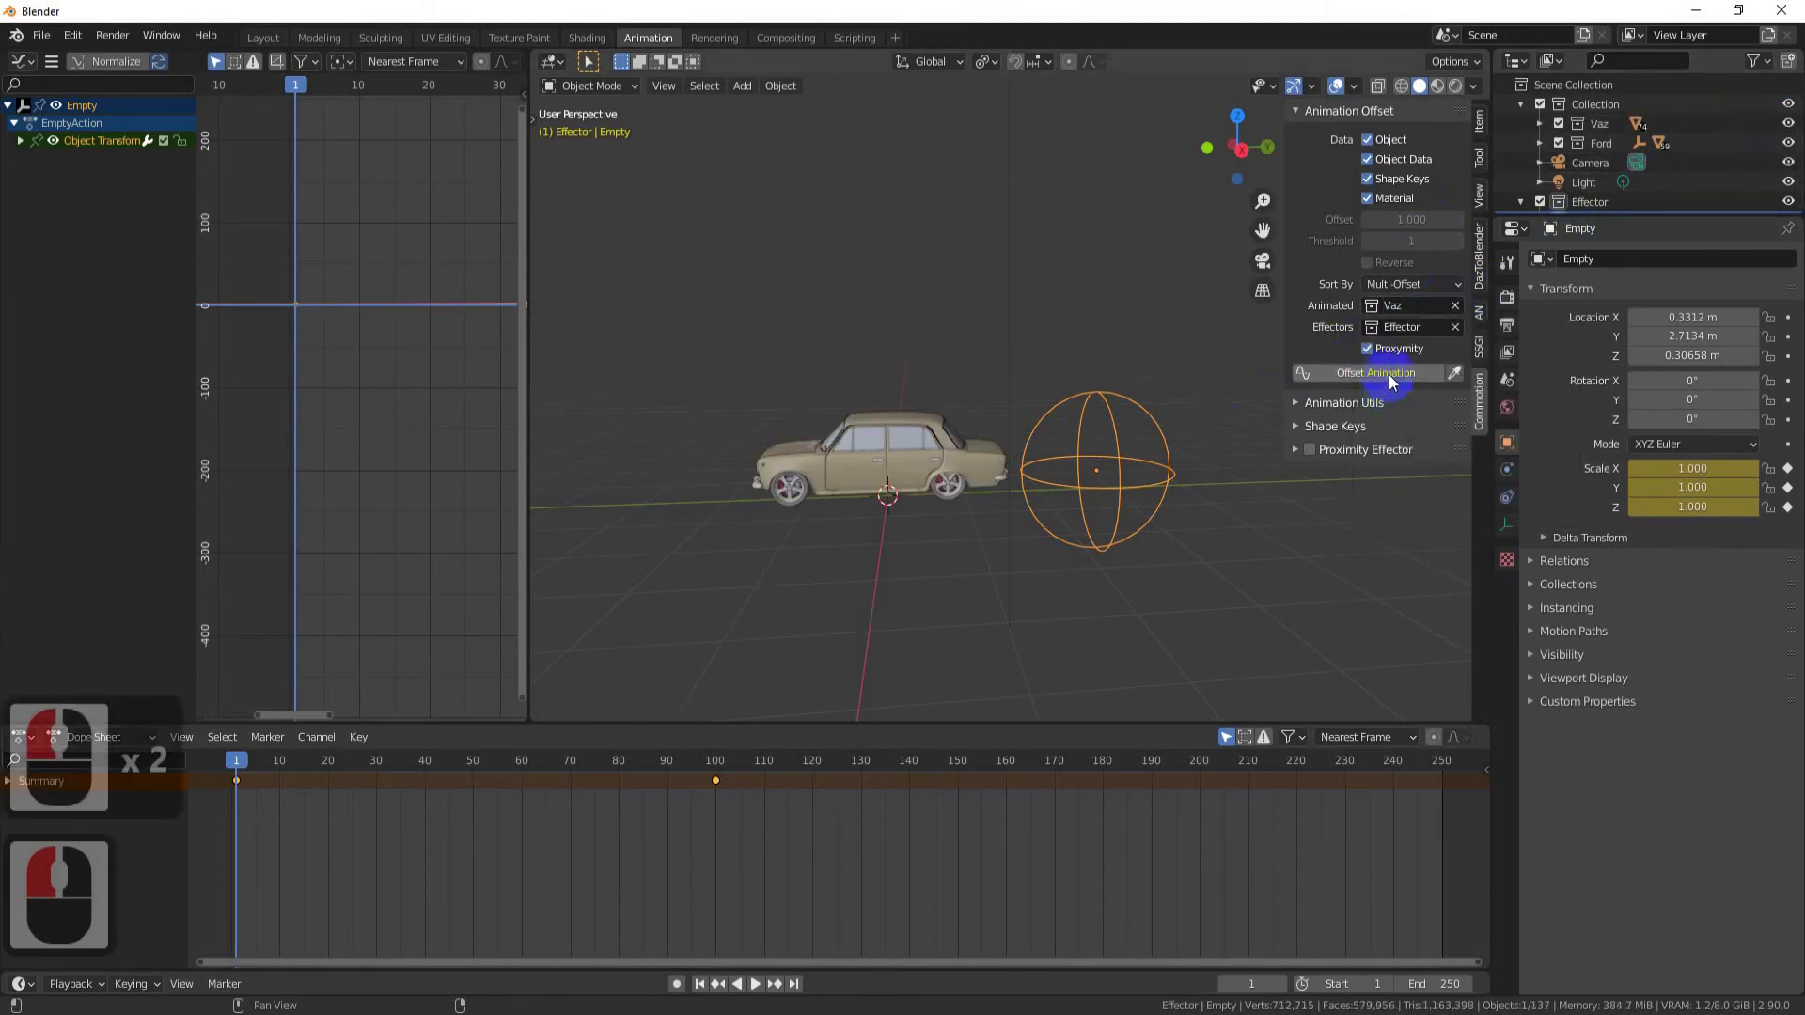
pyautogui.click(1392, 379)
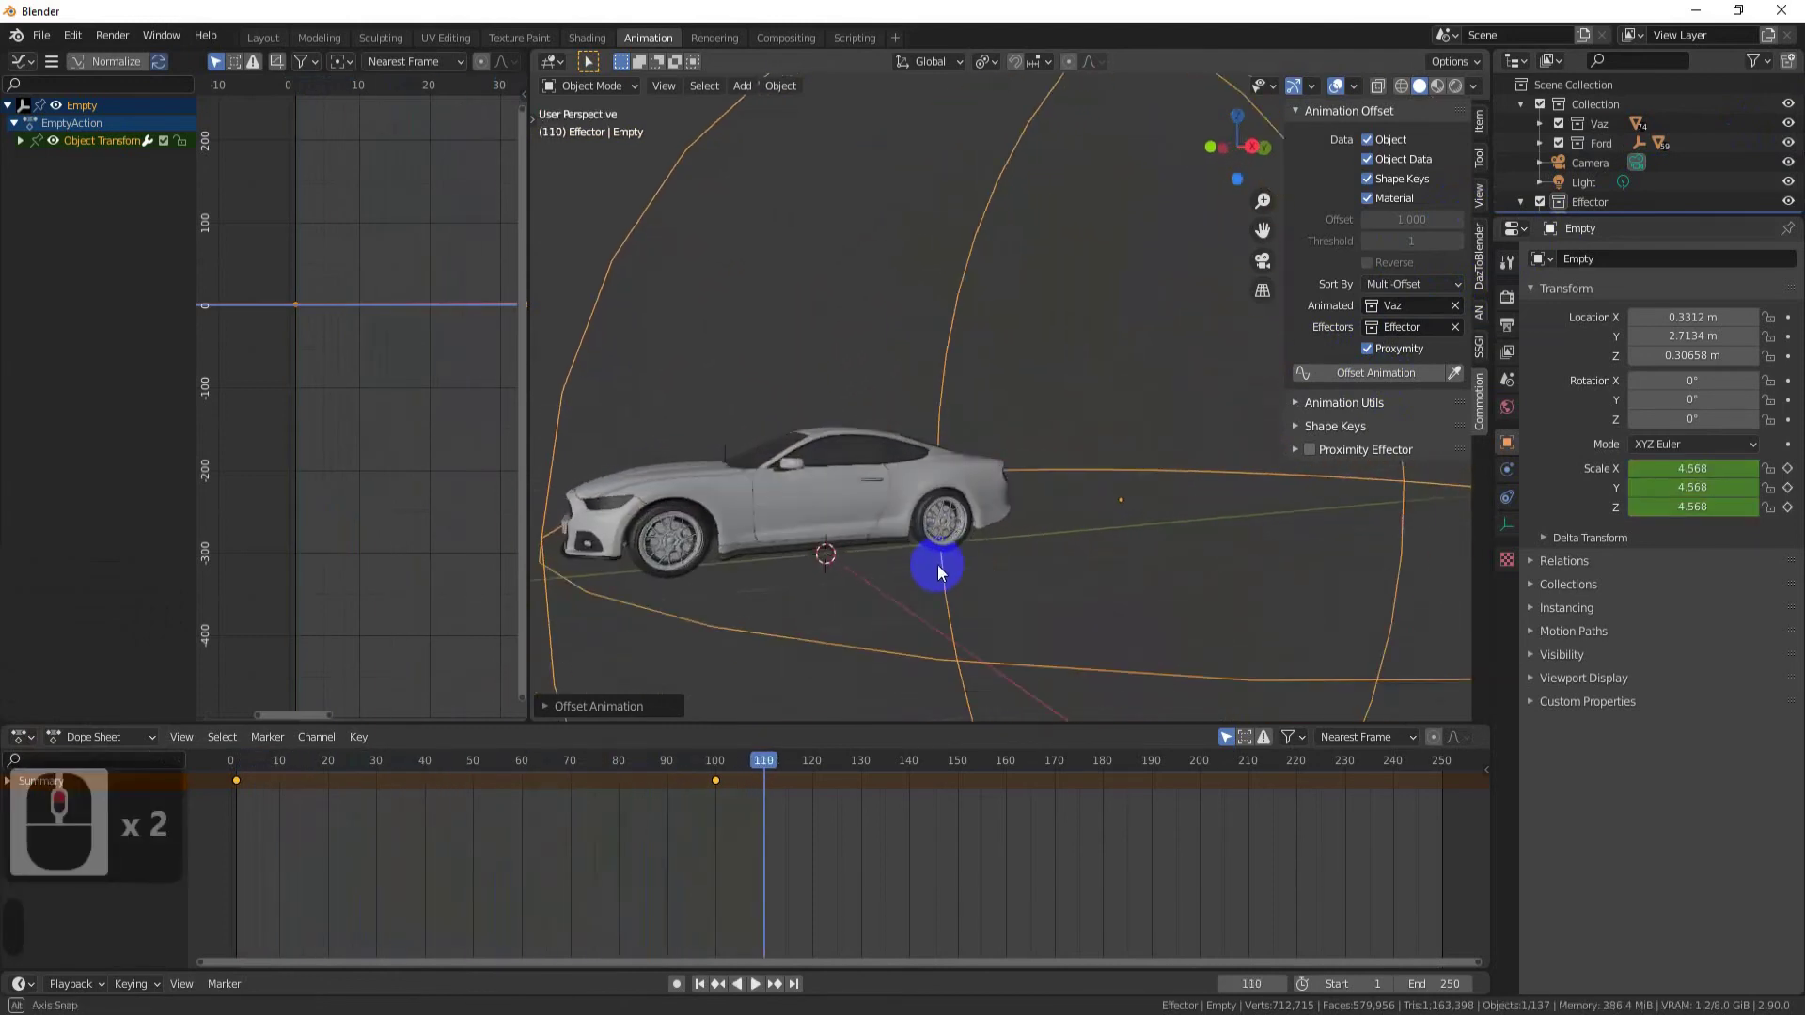
pyautogui.moveTo(1003, 568); pyautogui.dragTo(959, 586)
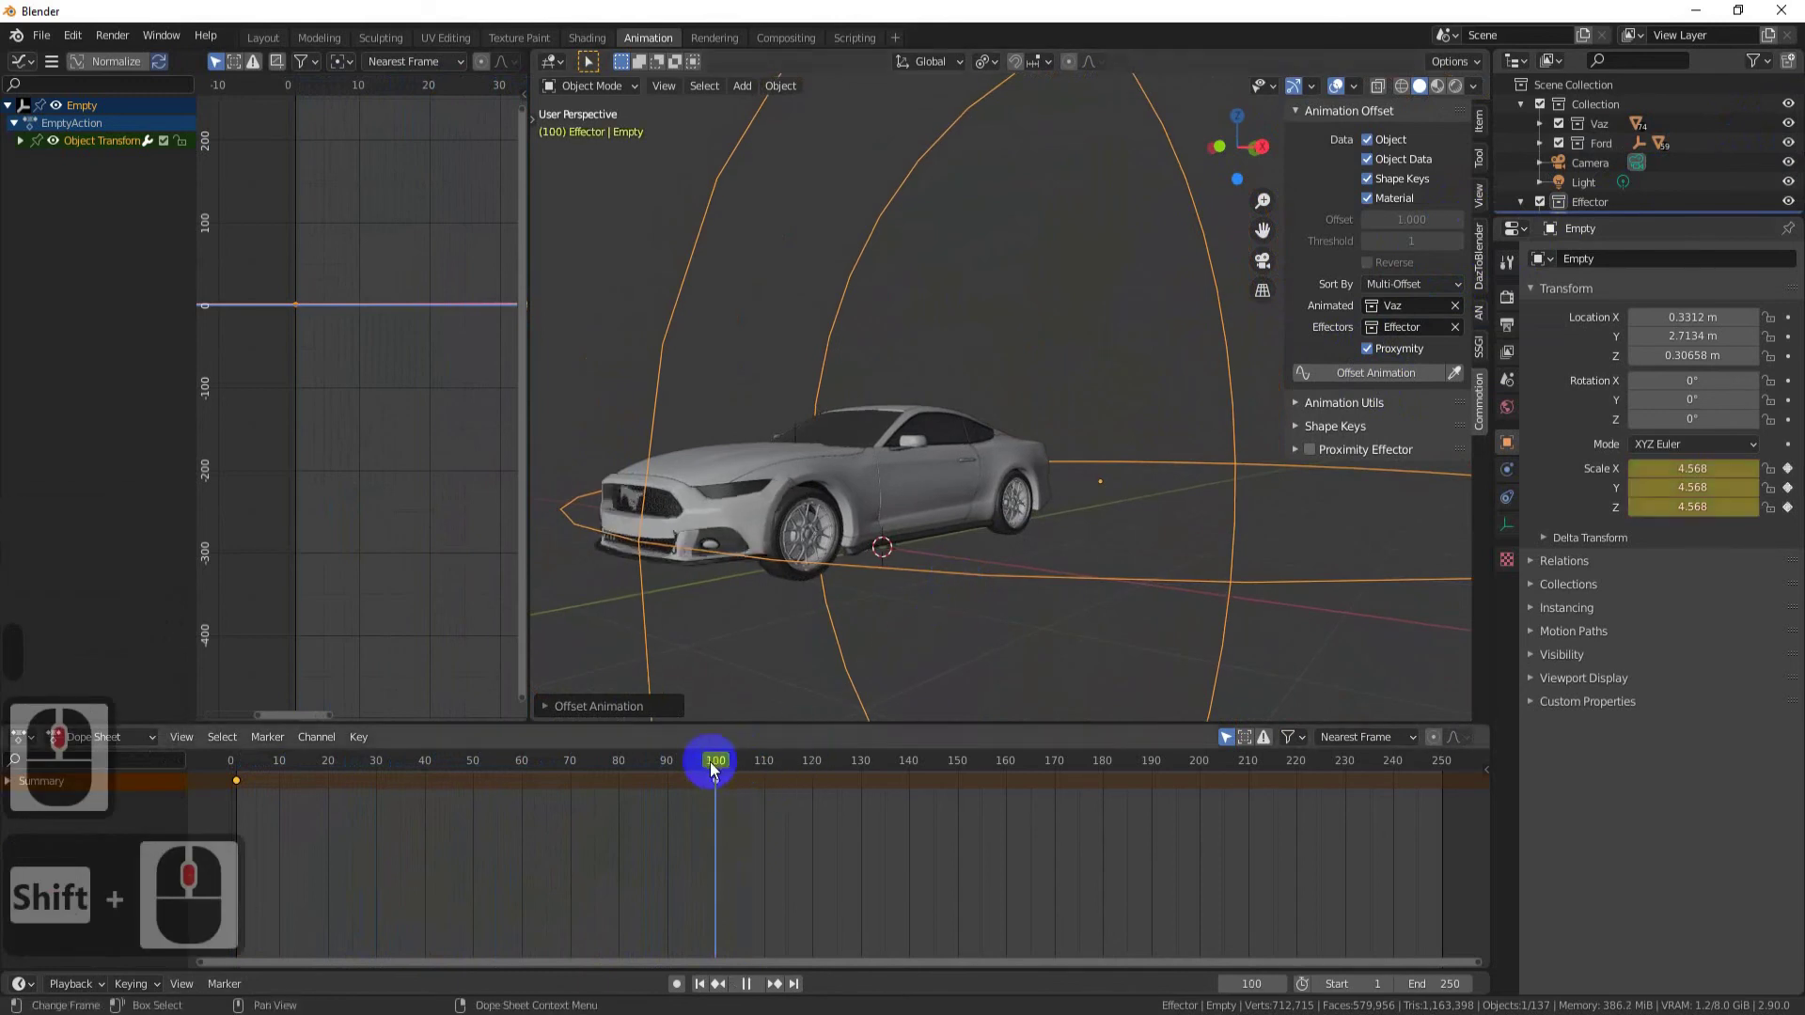